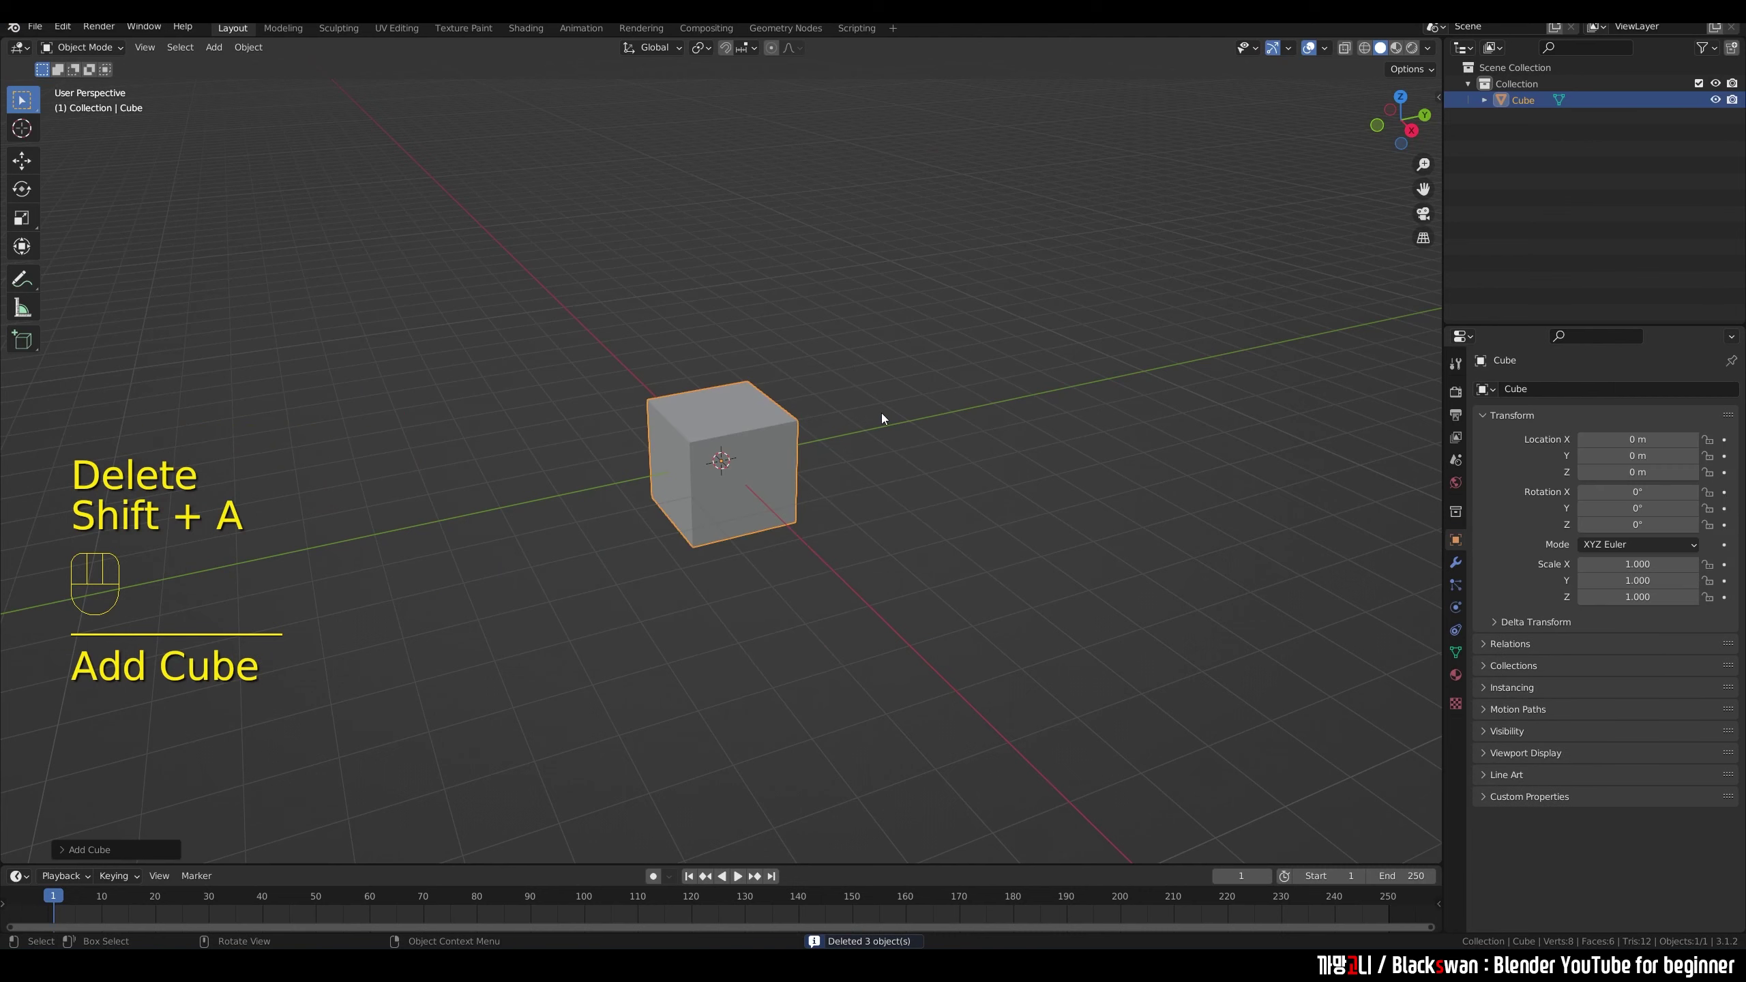
Step: Select the new cube and show its empty Material Properties
click(889, 423)
click(770, 442)
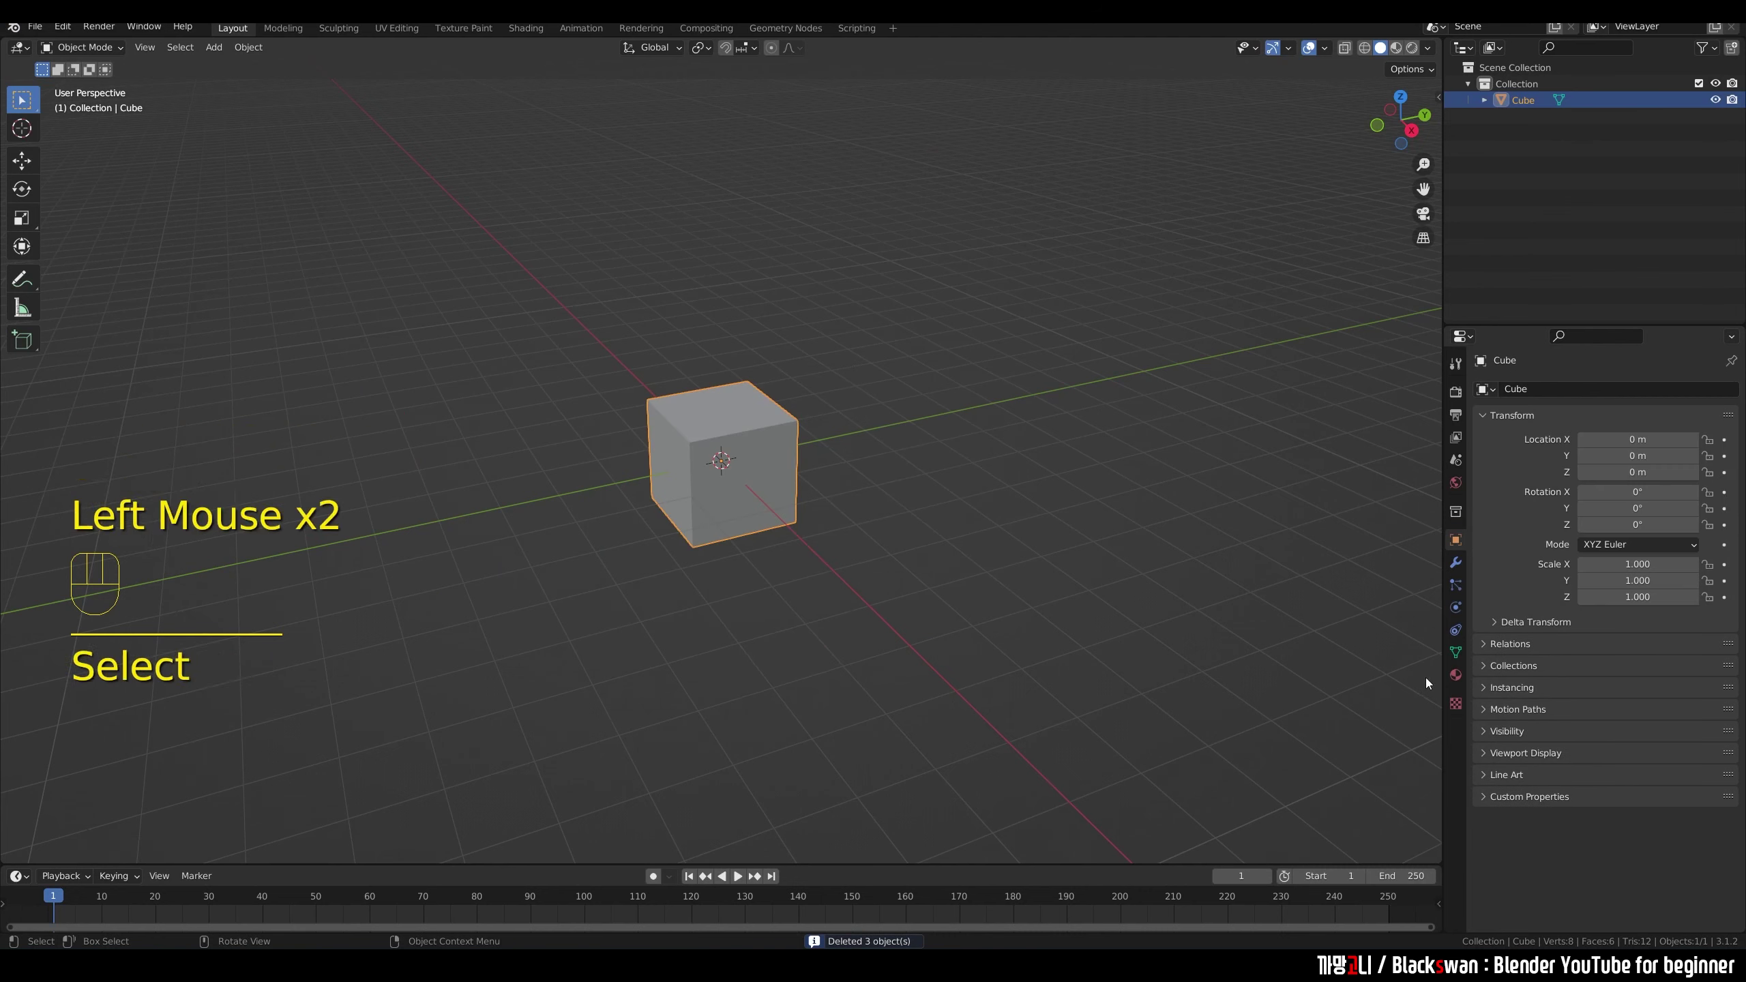
click(1459, 681)
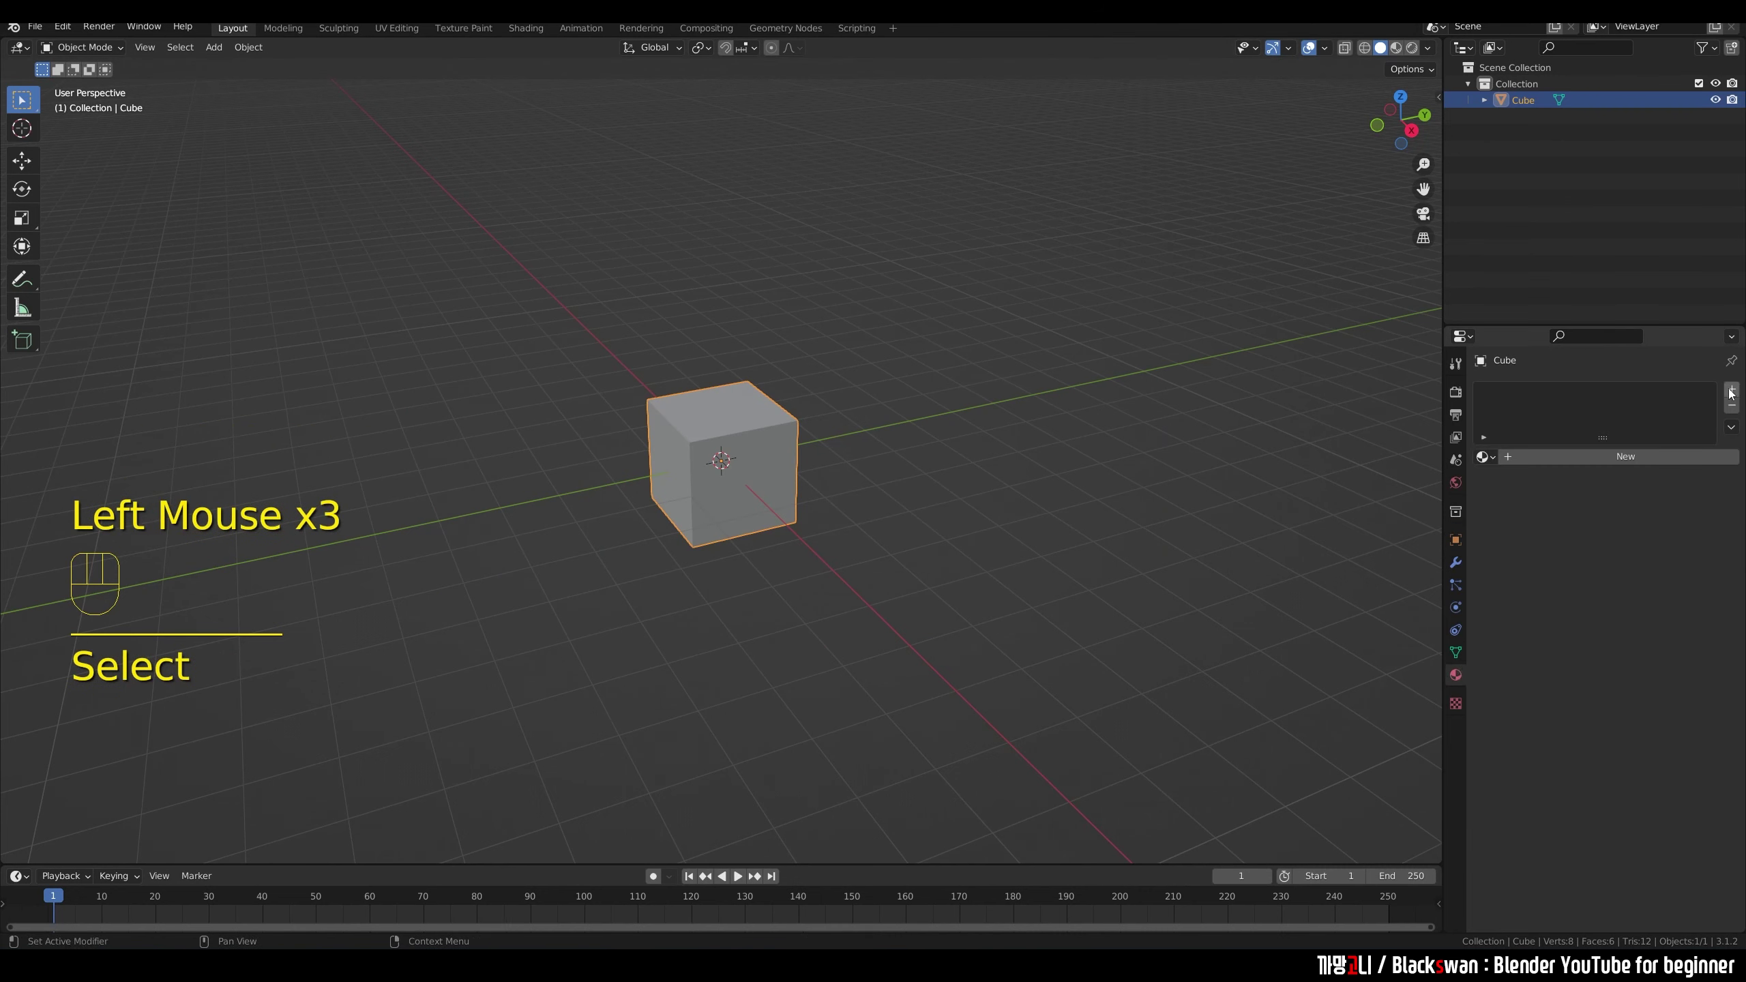
Step: Add three empty material slots to the cube
click(1733, 392)
click(1733, 392)
click(1733, 392)
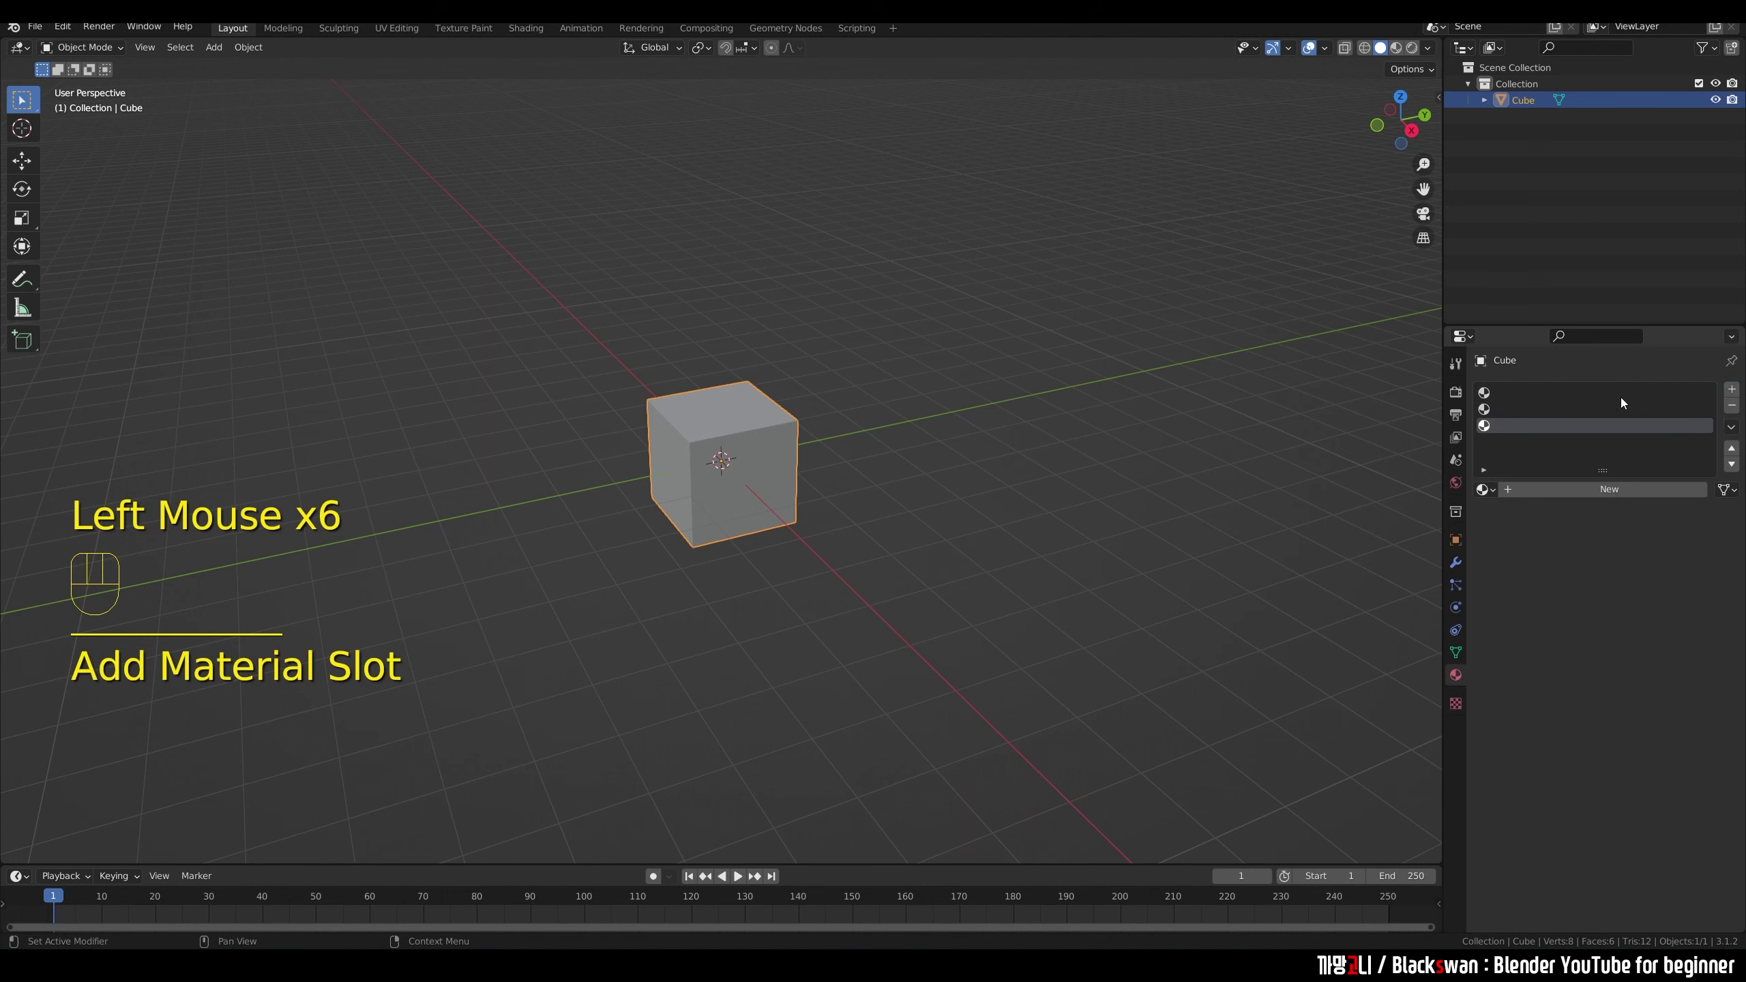
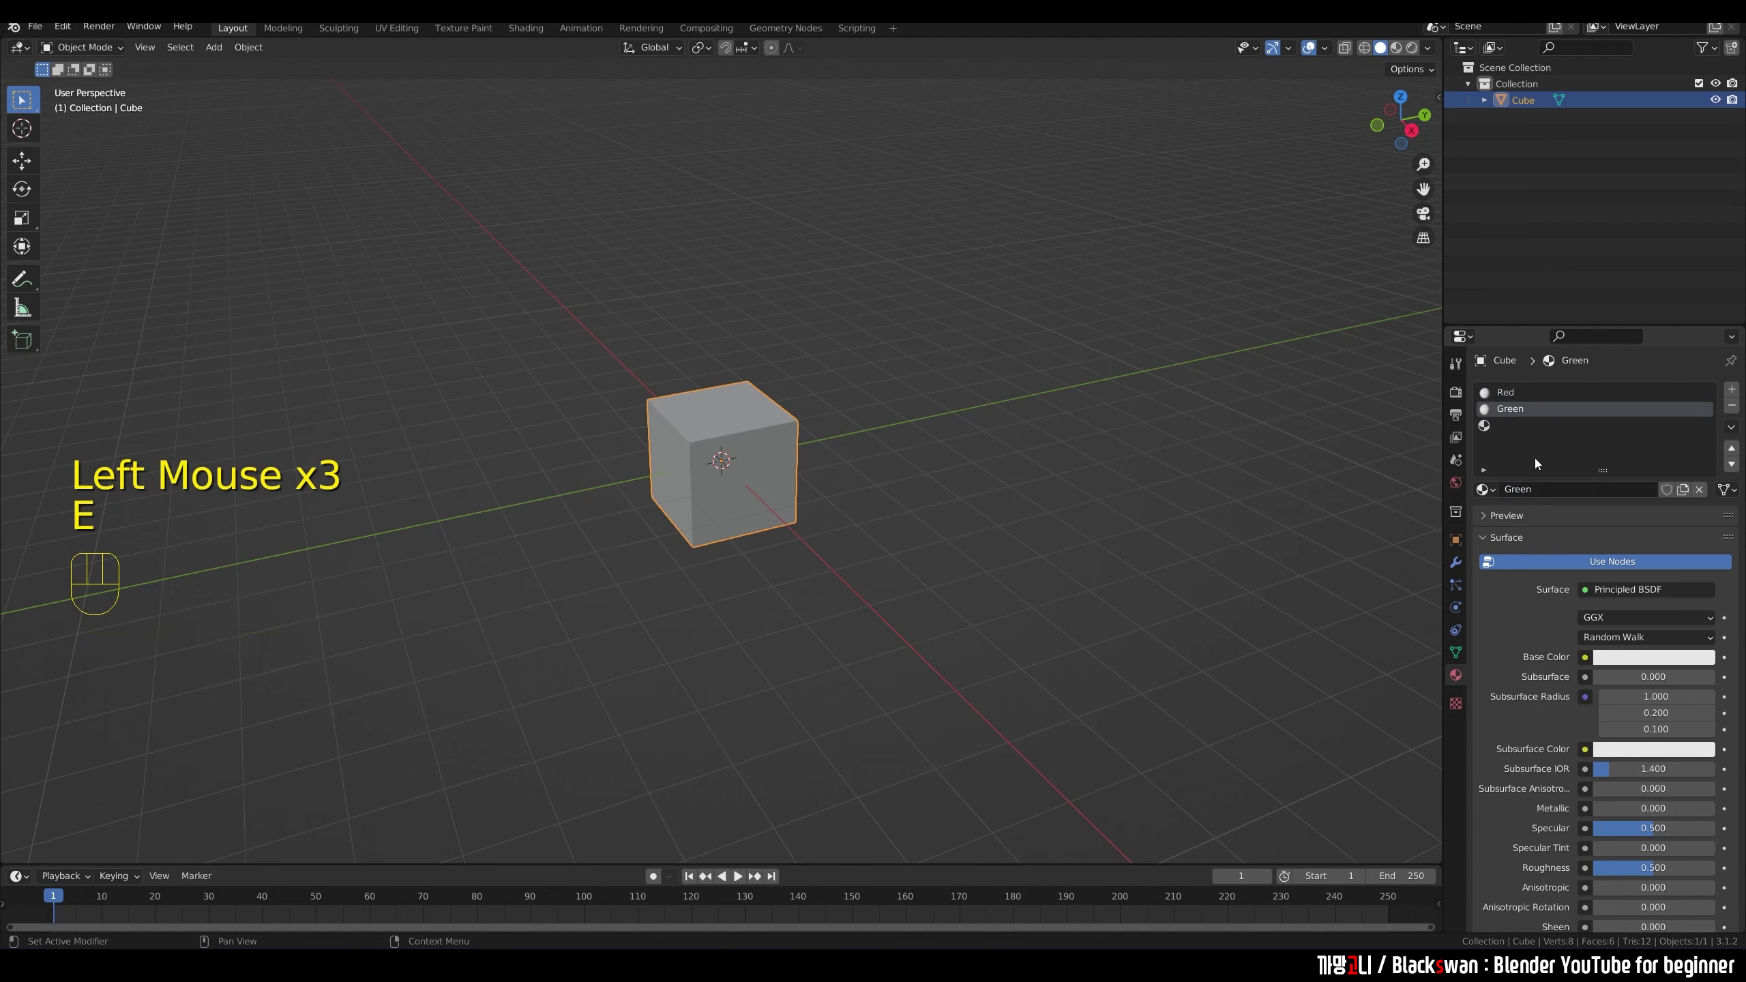
Step: Create the Blue material, then set Red's base colour to fully saturated red in HSV
click(1525, 429)
click(1547, 493)
drag(1536, 497, 1524, 455)
click(1520, 395)
click(1634, 662)
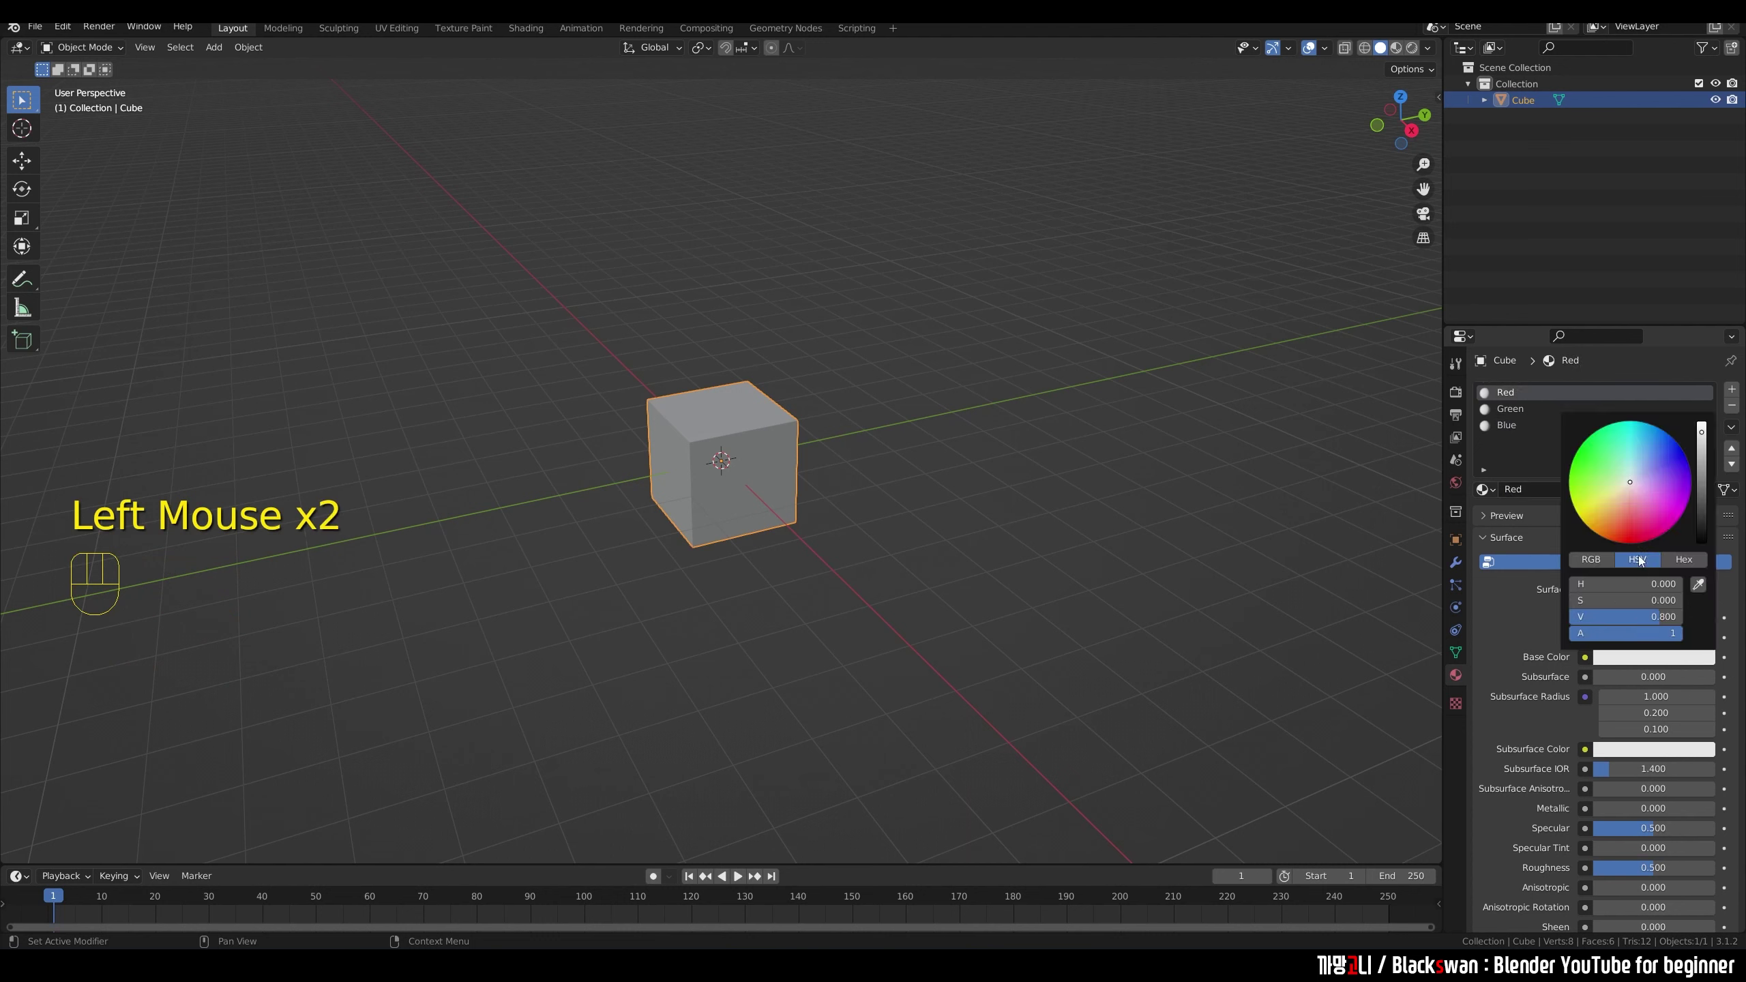
click(1511, 415)
Step: Set Green's base colour to pure green and Blue's to pure blue
click(1639, 661)
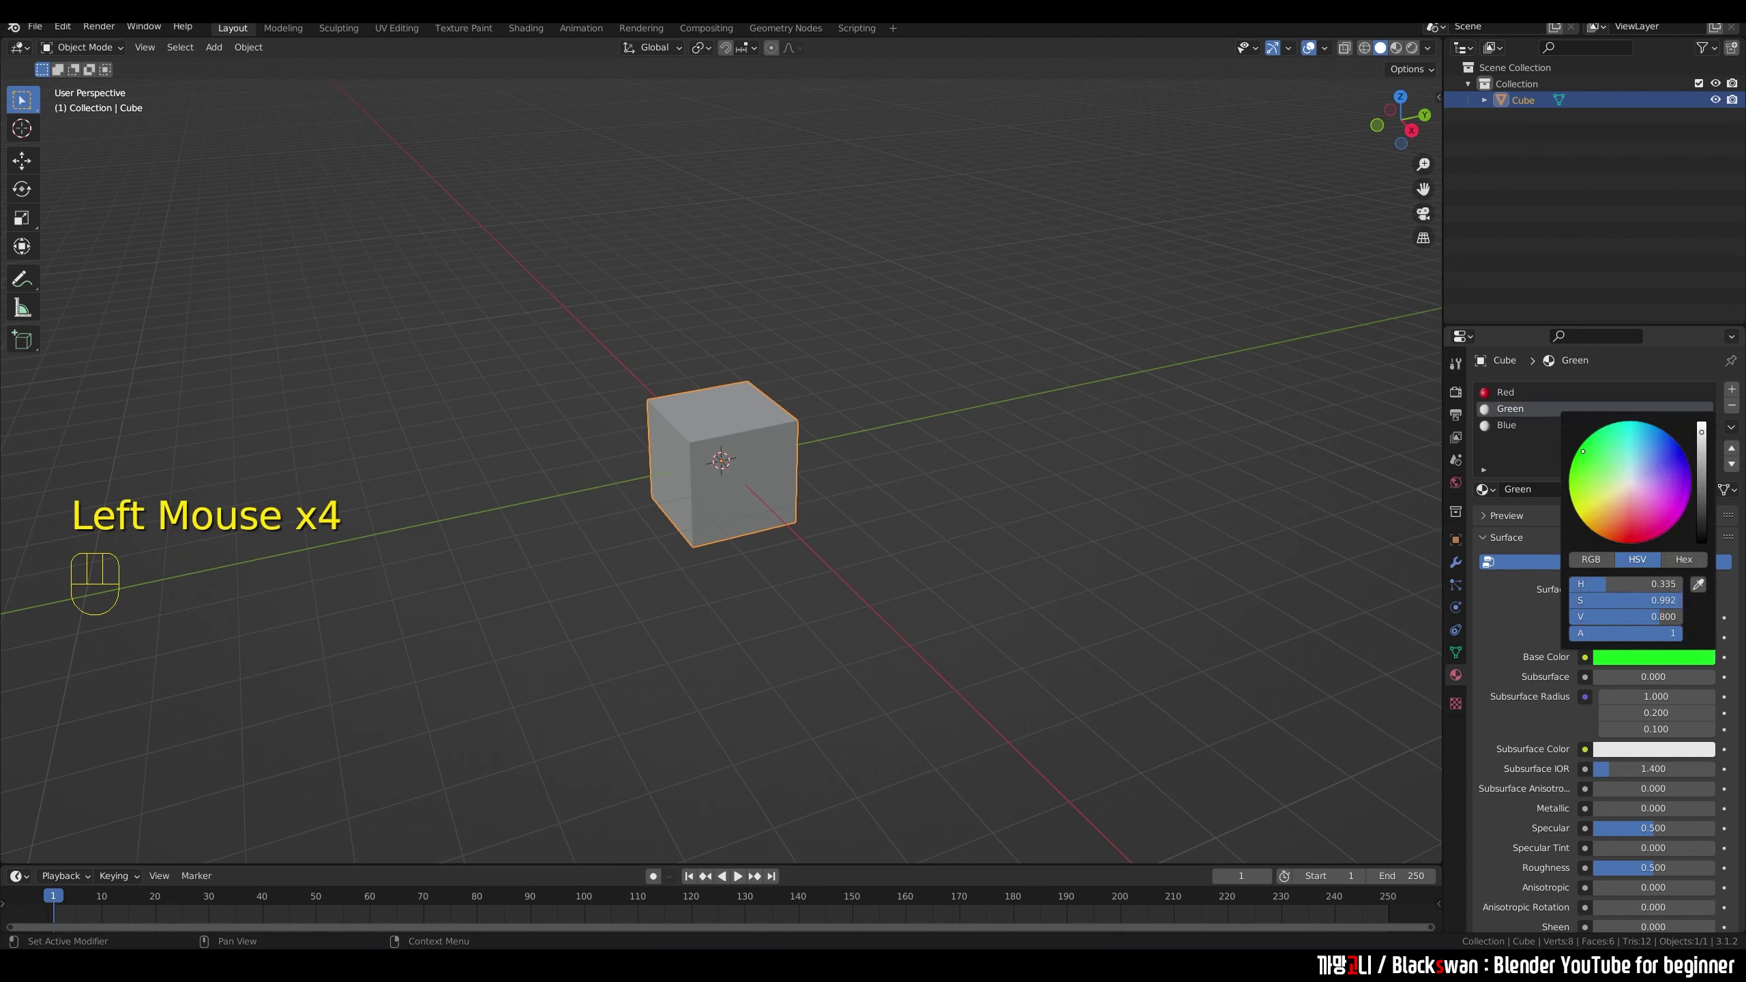
click(1513, 432)
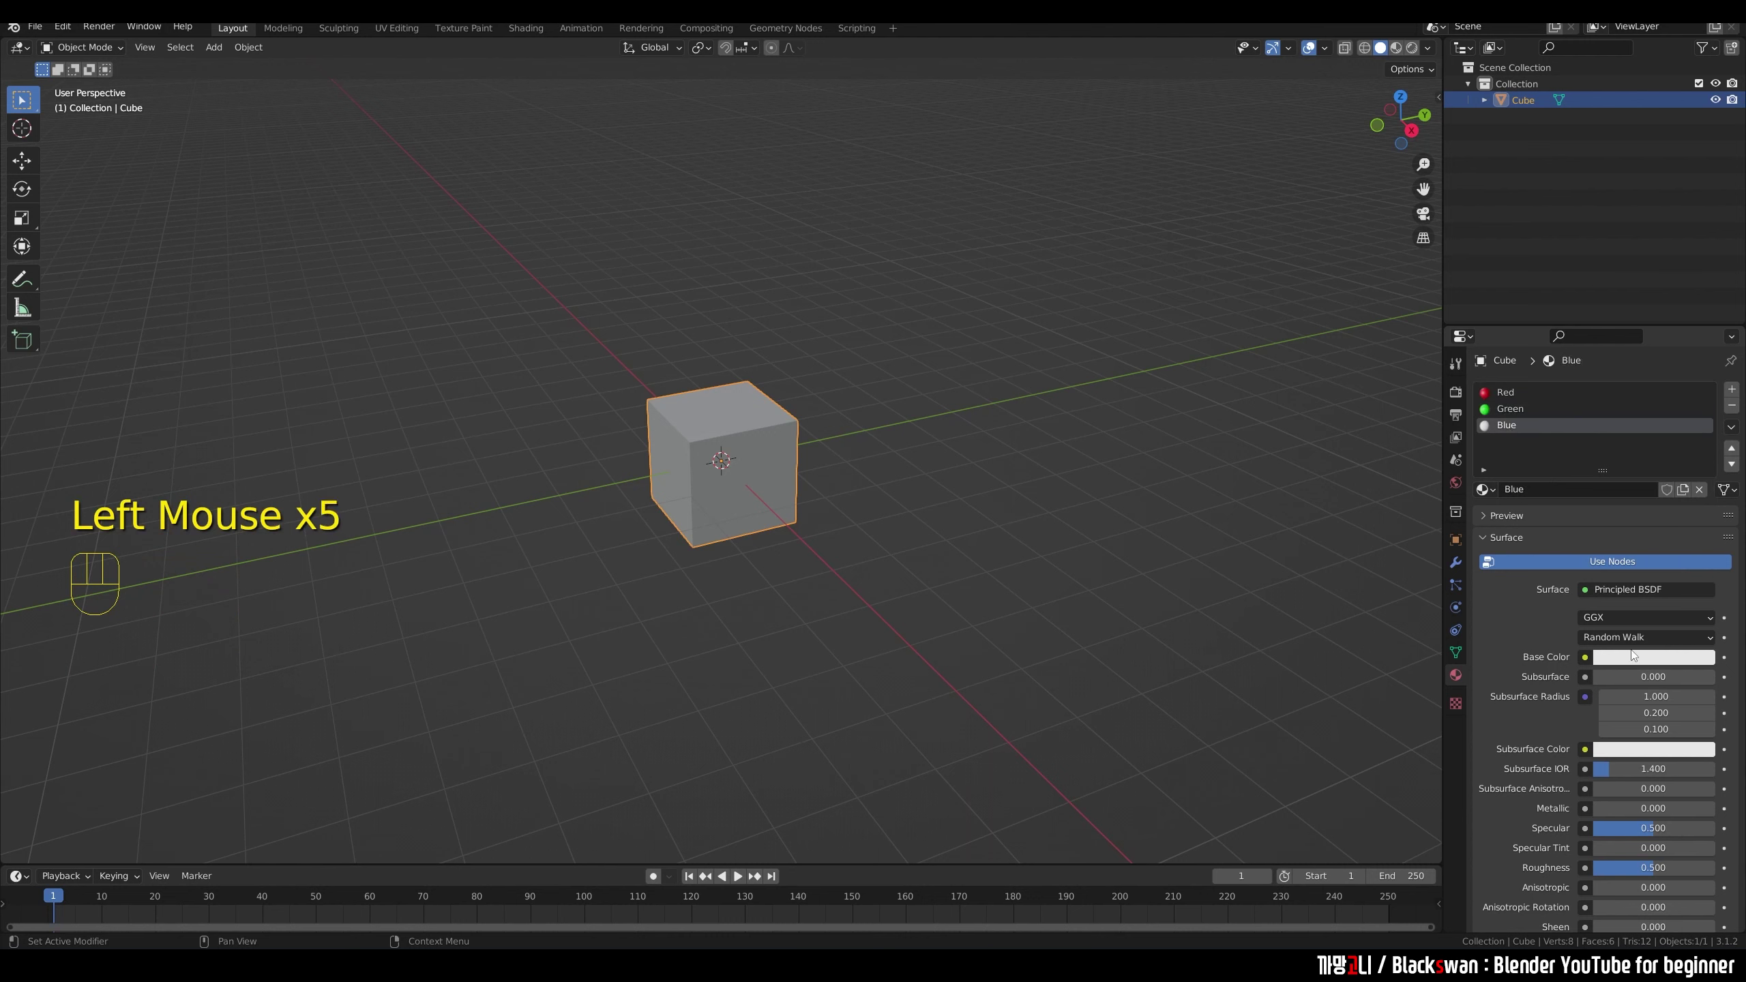
click(1636, 664)
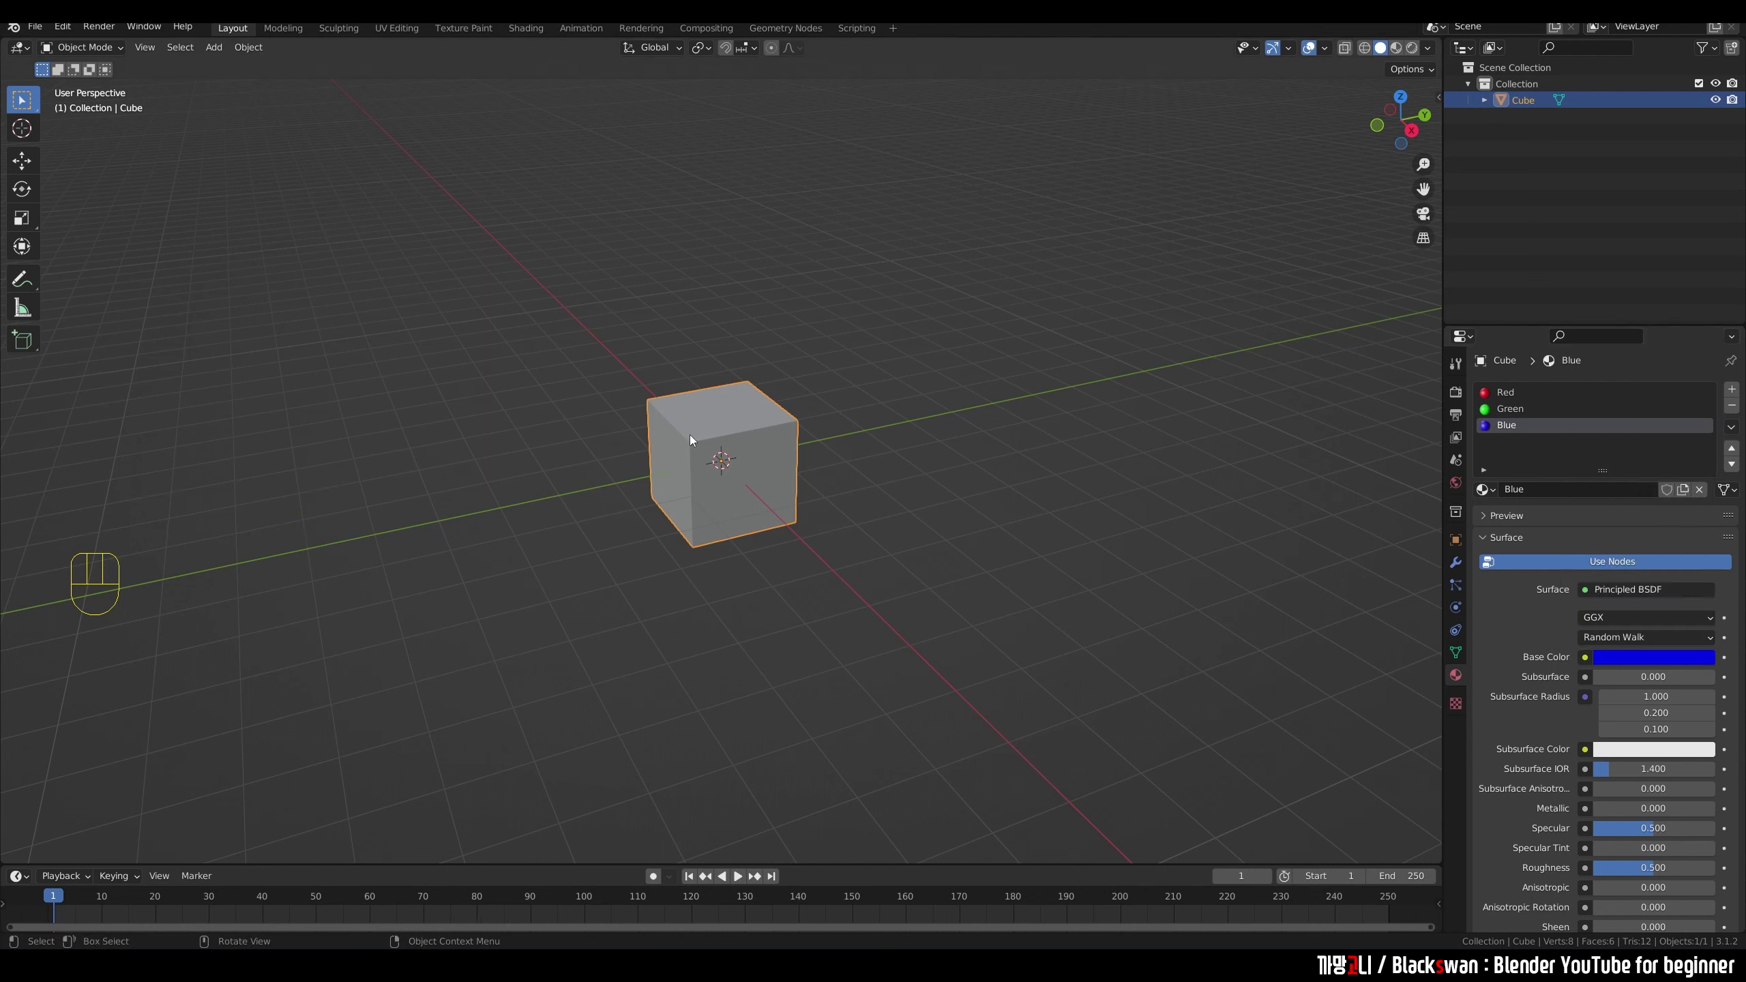
click(907, 432)
click(757, 419)
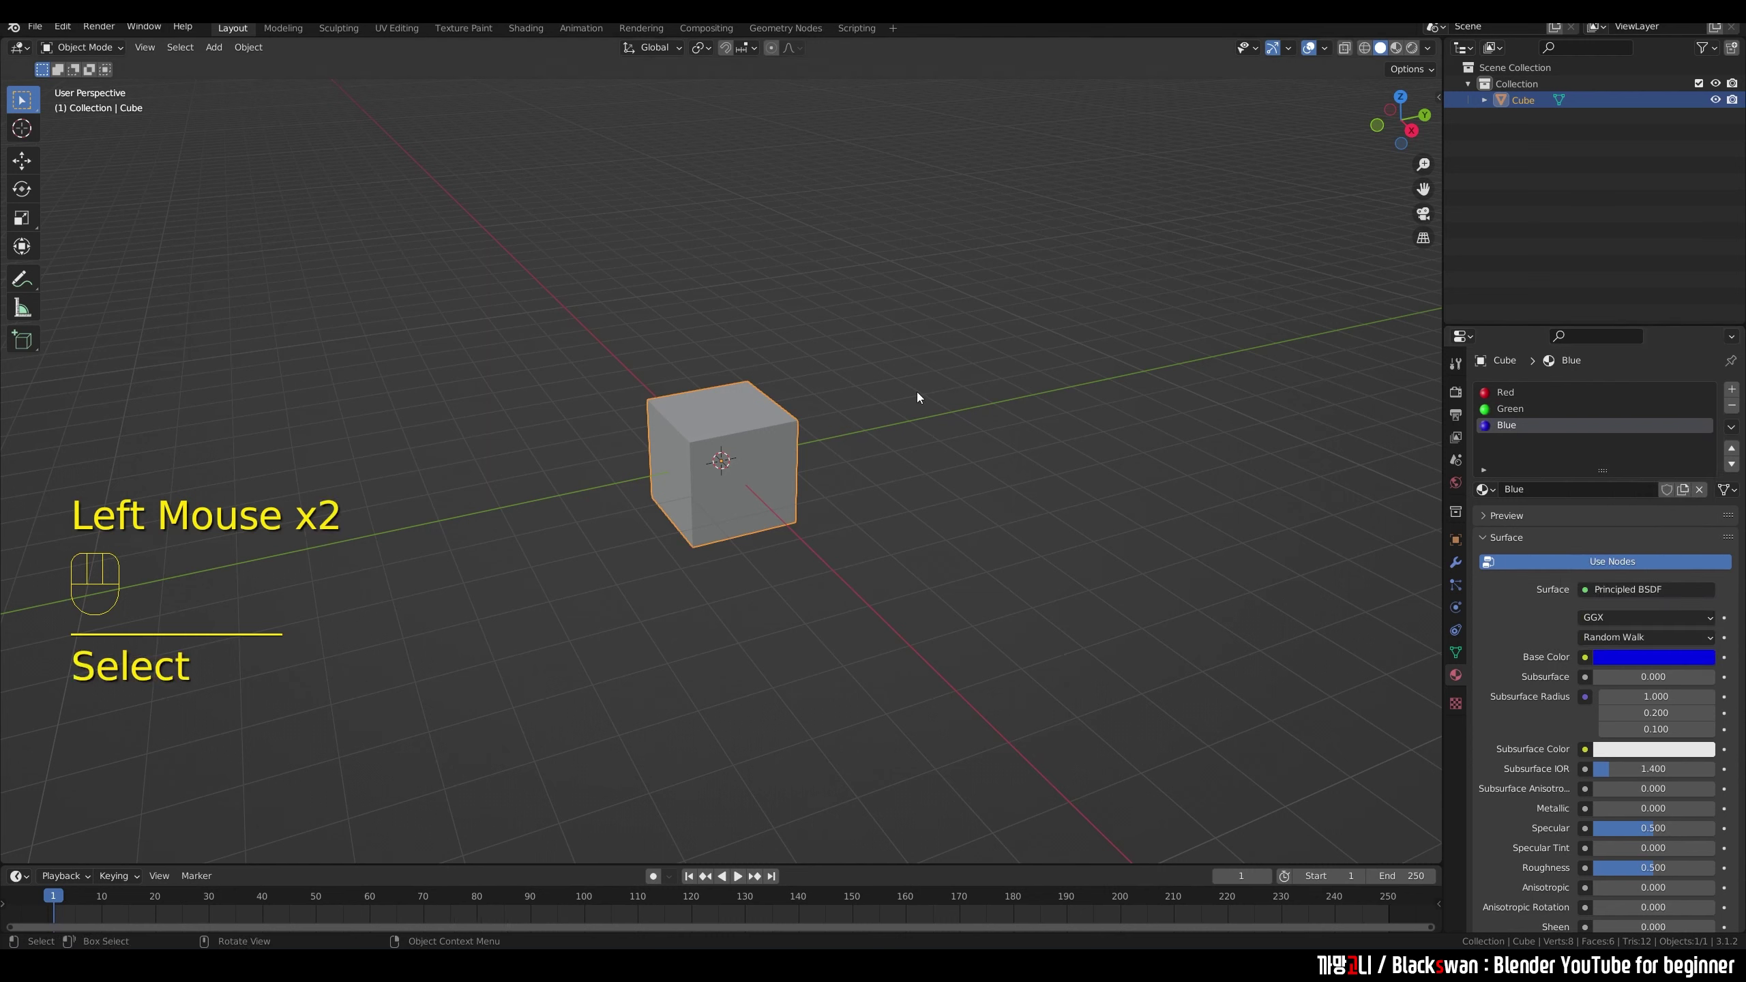
Step: Delete the cube, add a new plane and view it from the top
key(Delete)
click(921, 396)
key(shift+a)
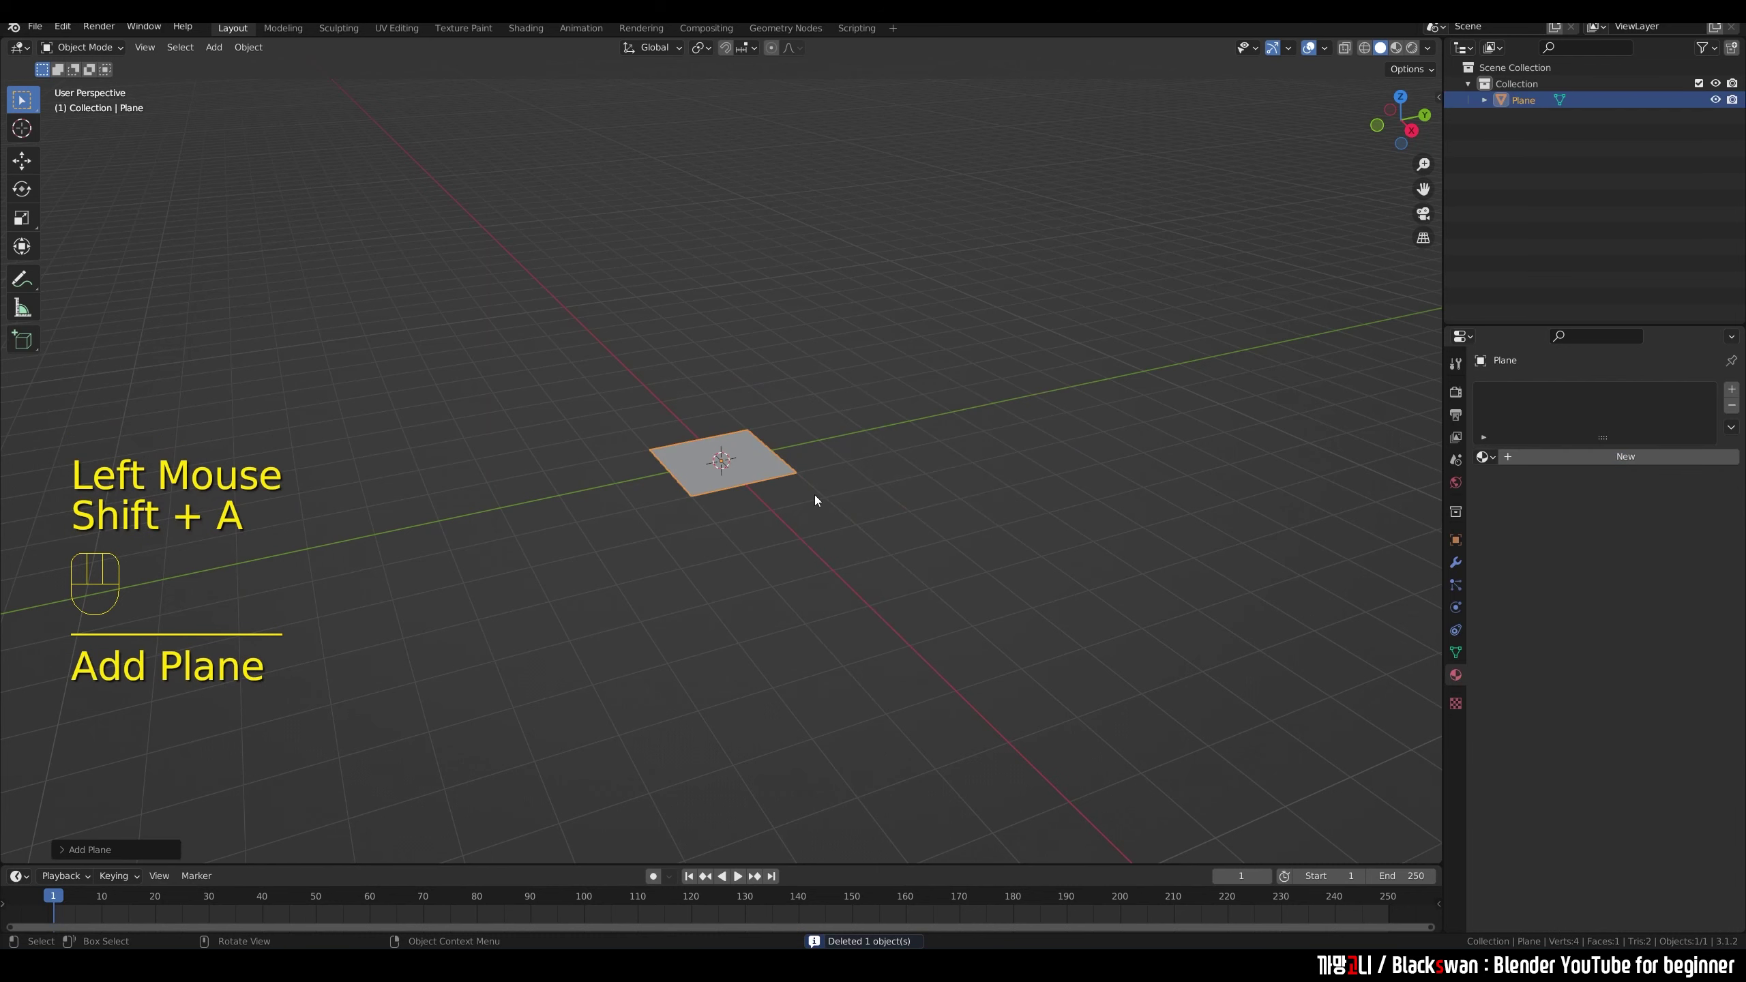
key(`)
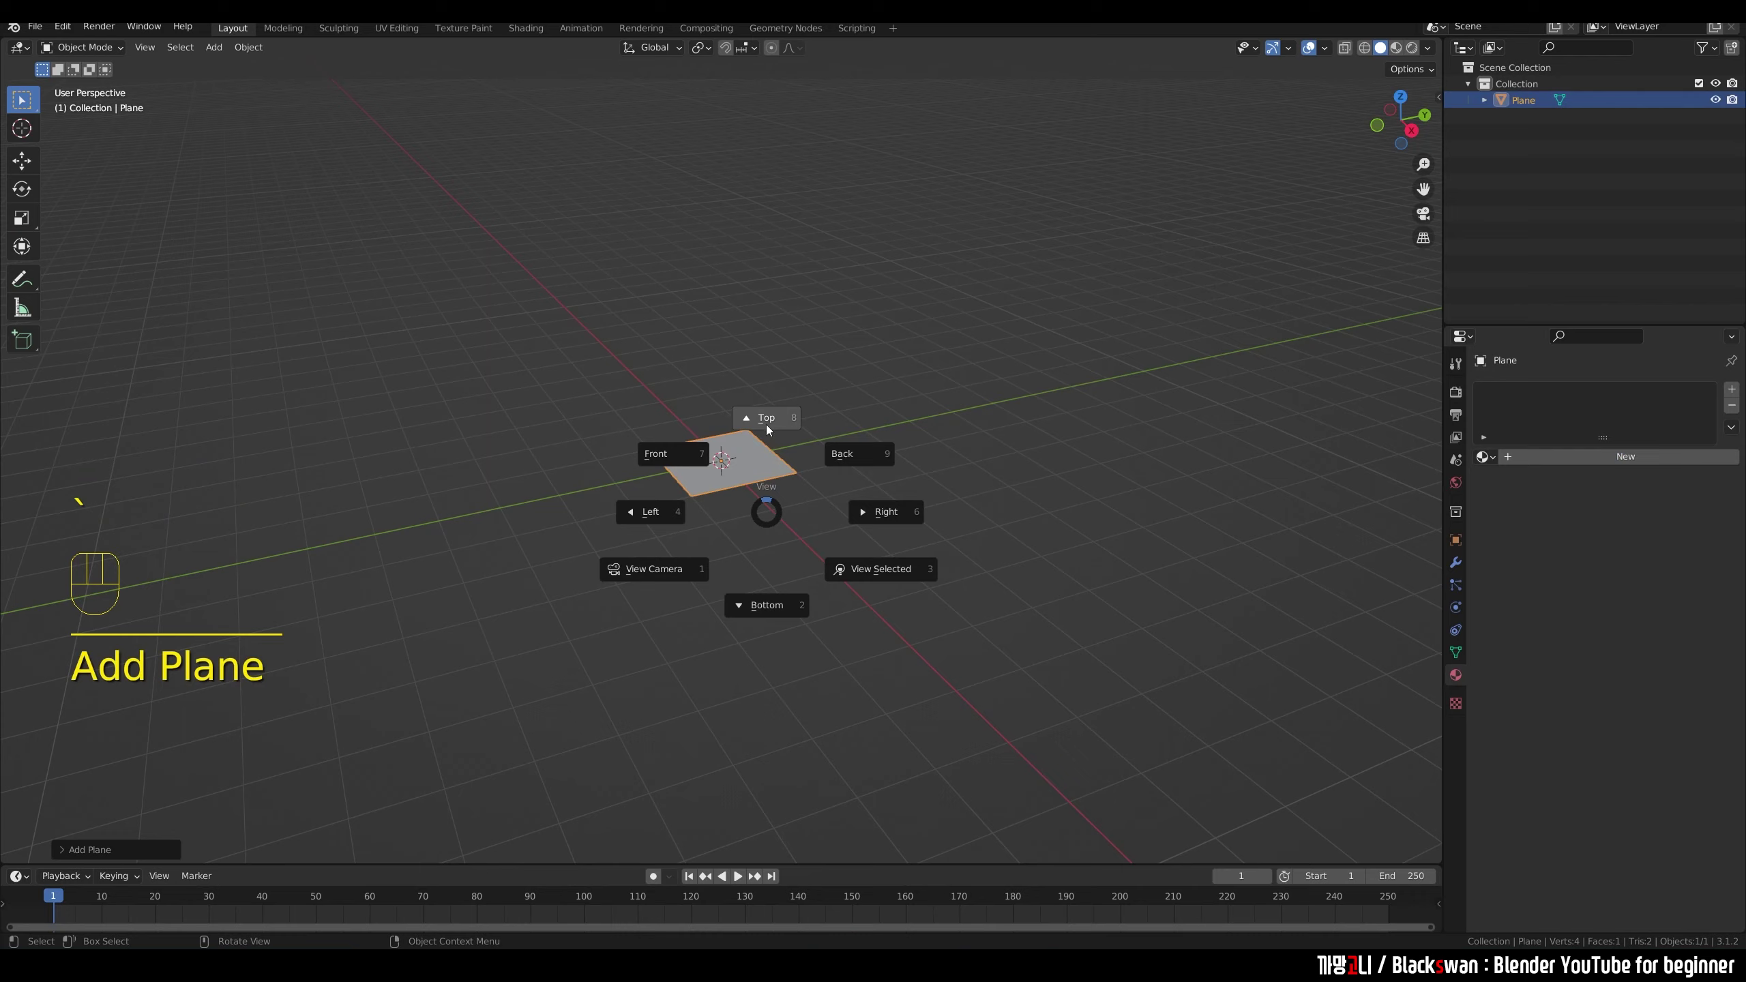
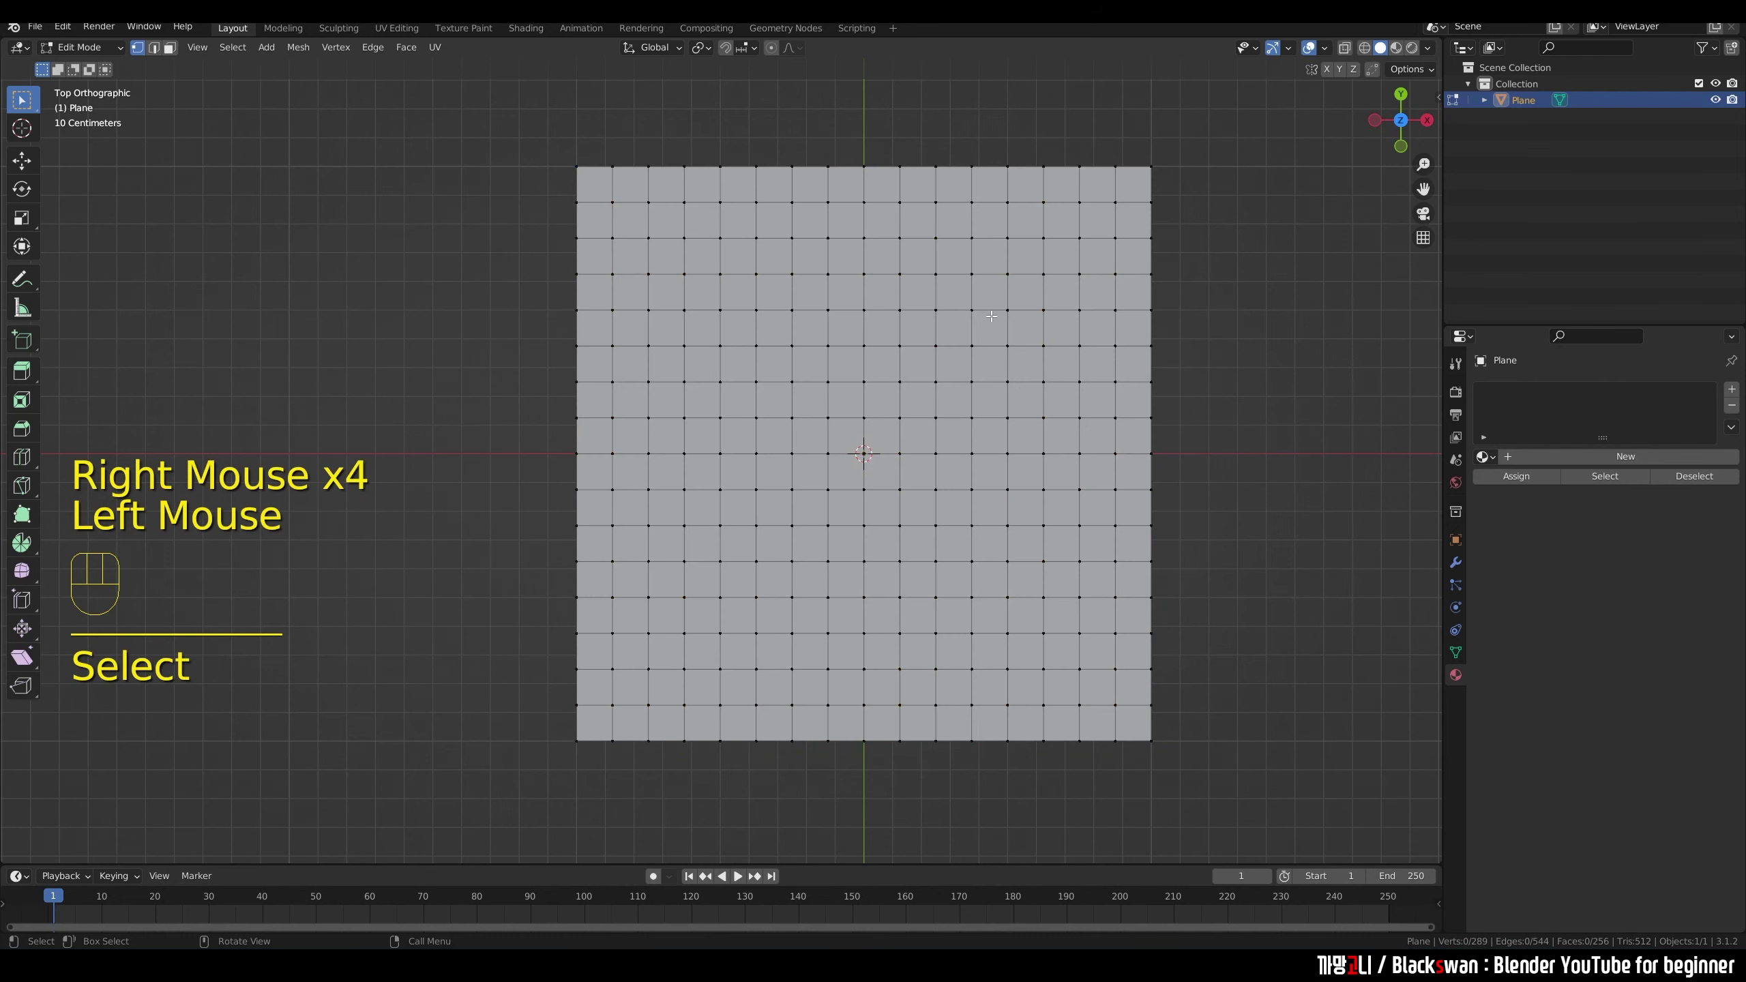
Step: Subdivide the plane into 256 faces and switch to face select mode
click(177, 57)
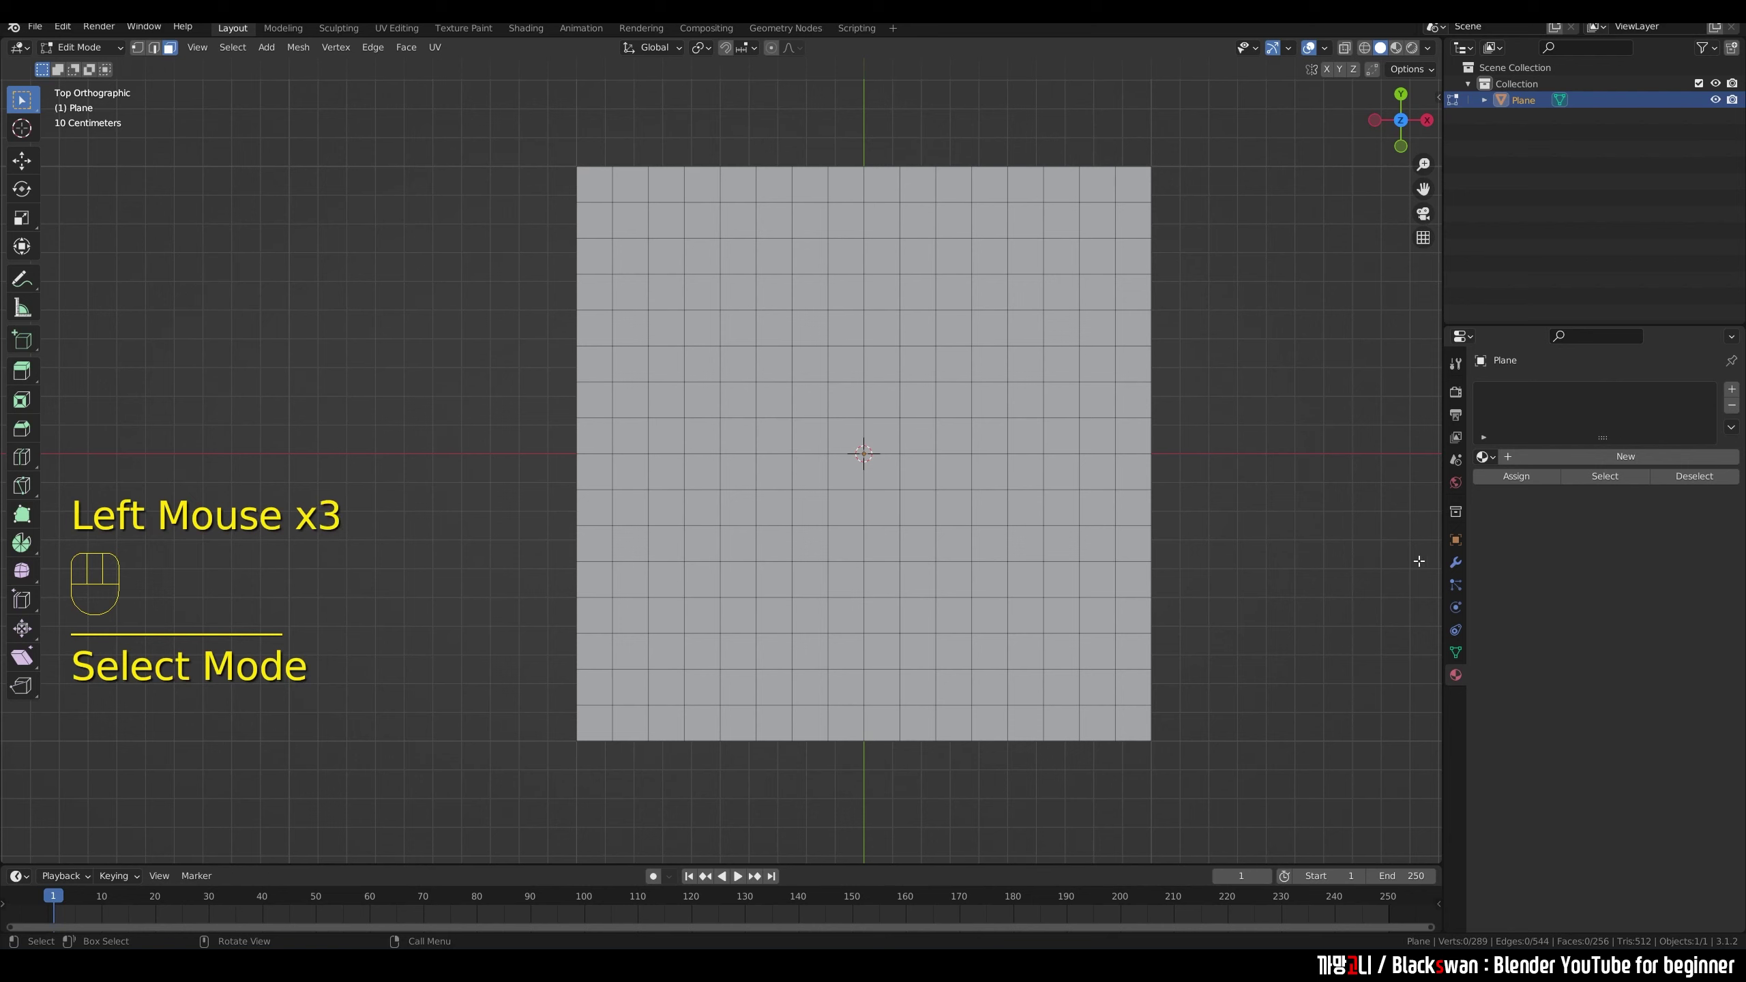
click(1460, 683)
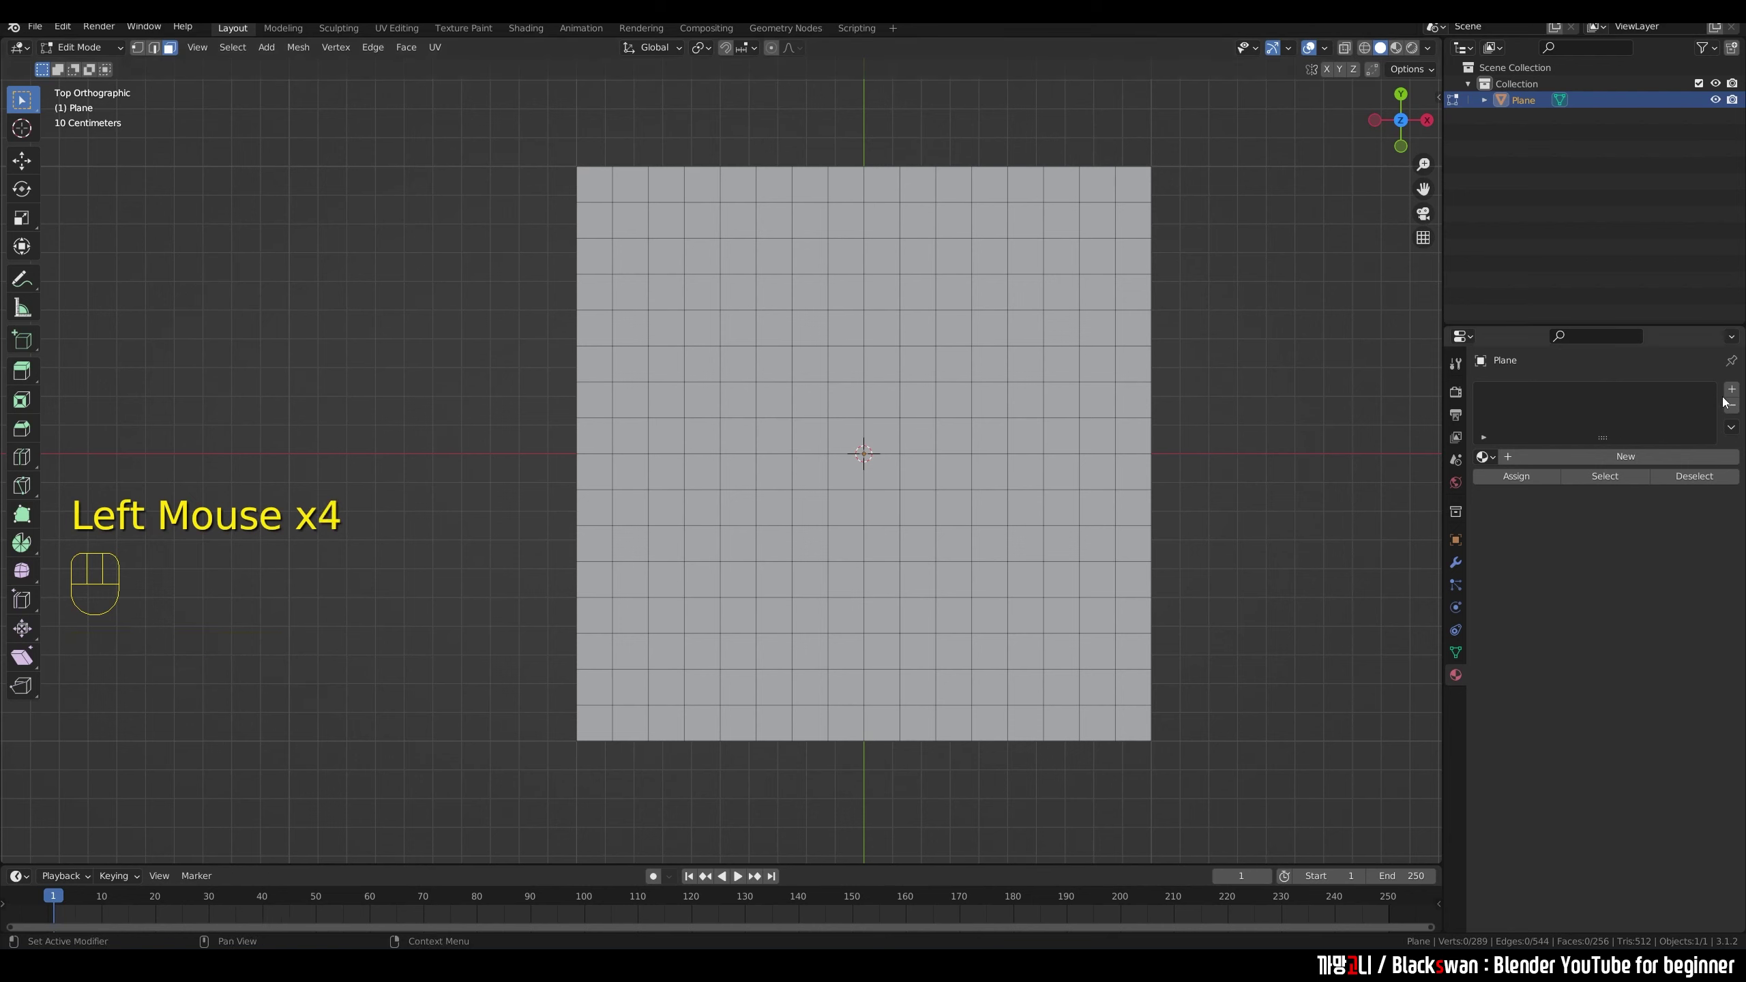
Step: Add three material slots to the plane
click(1734, 395)
click(1733, 395)
click(1733, 395)
Step: Load the existing Red material into the first slot
click(1627, 398)
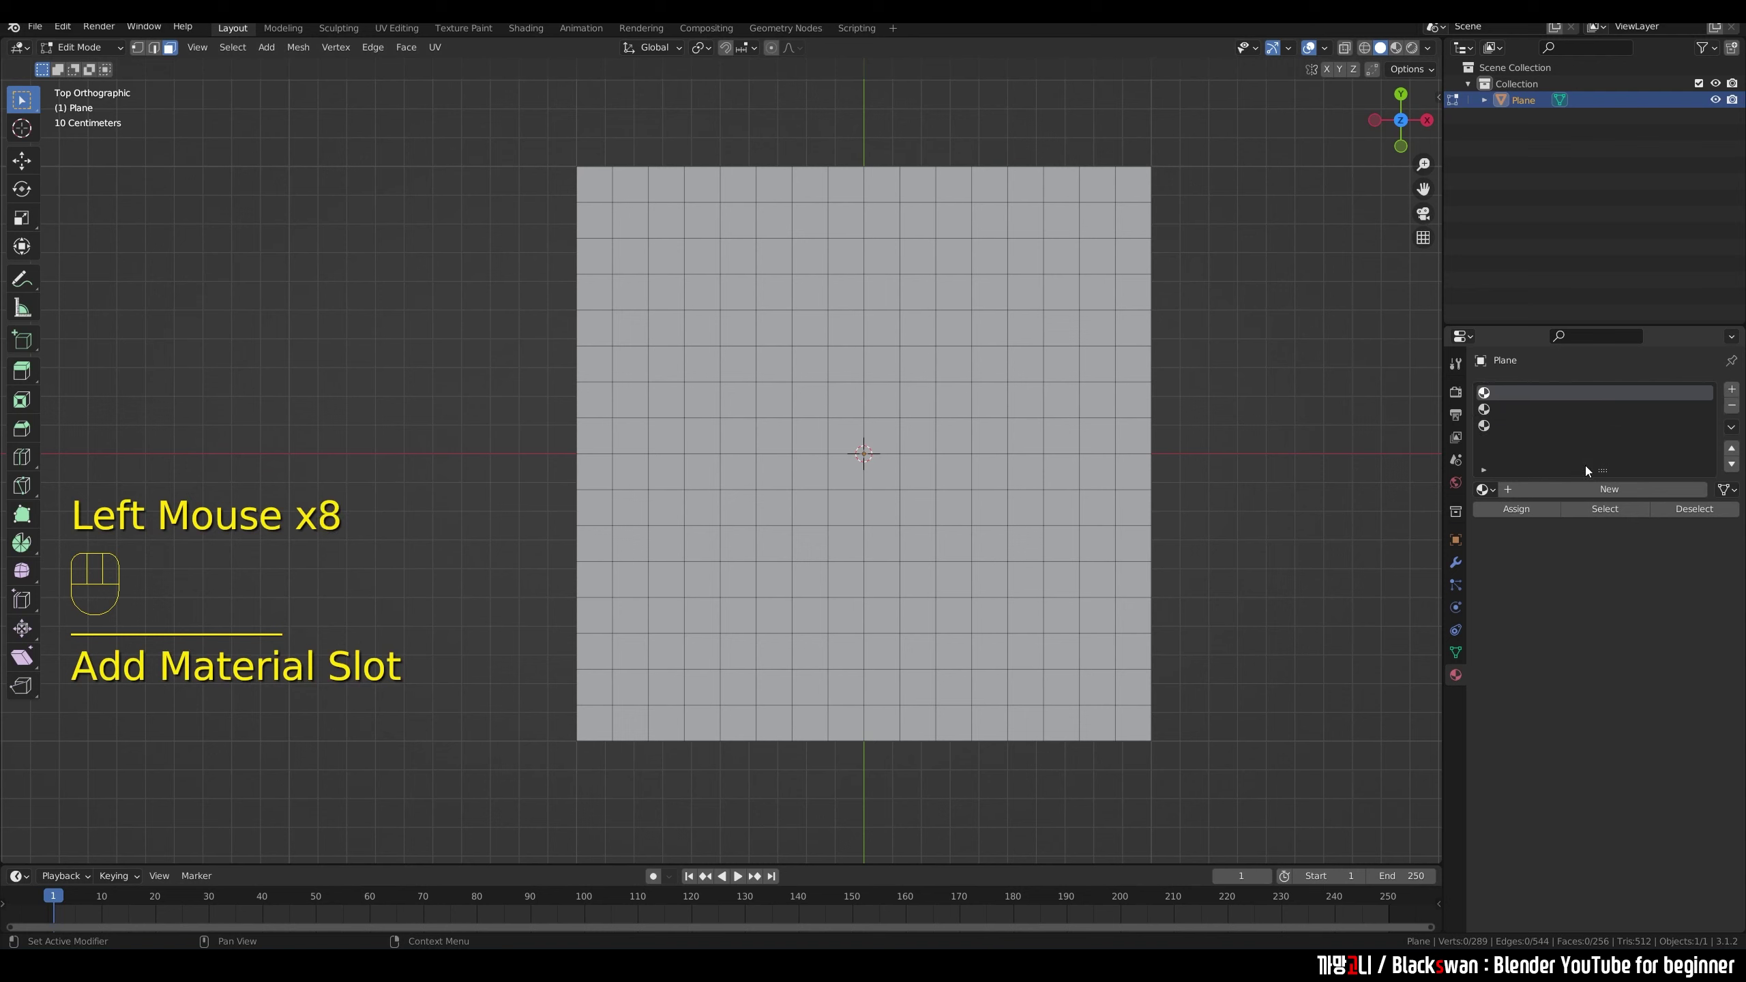
drag(1488, 498, 1511, 566)
click(1510, 414)
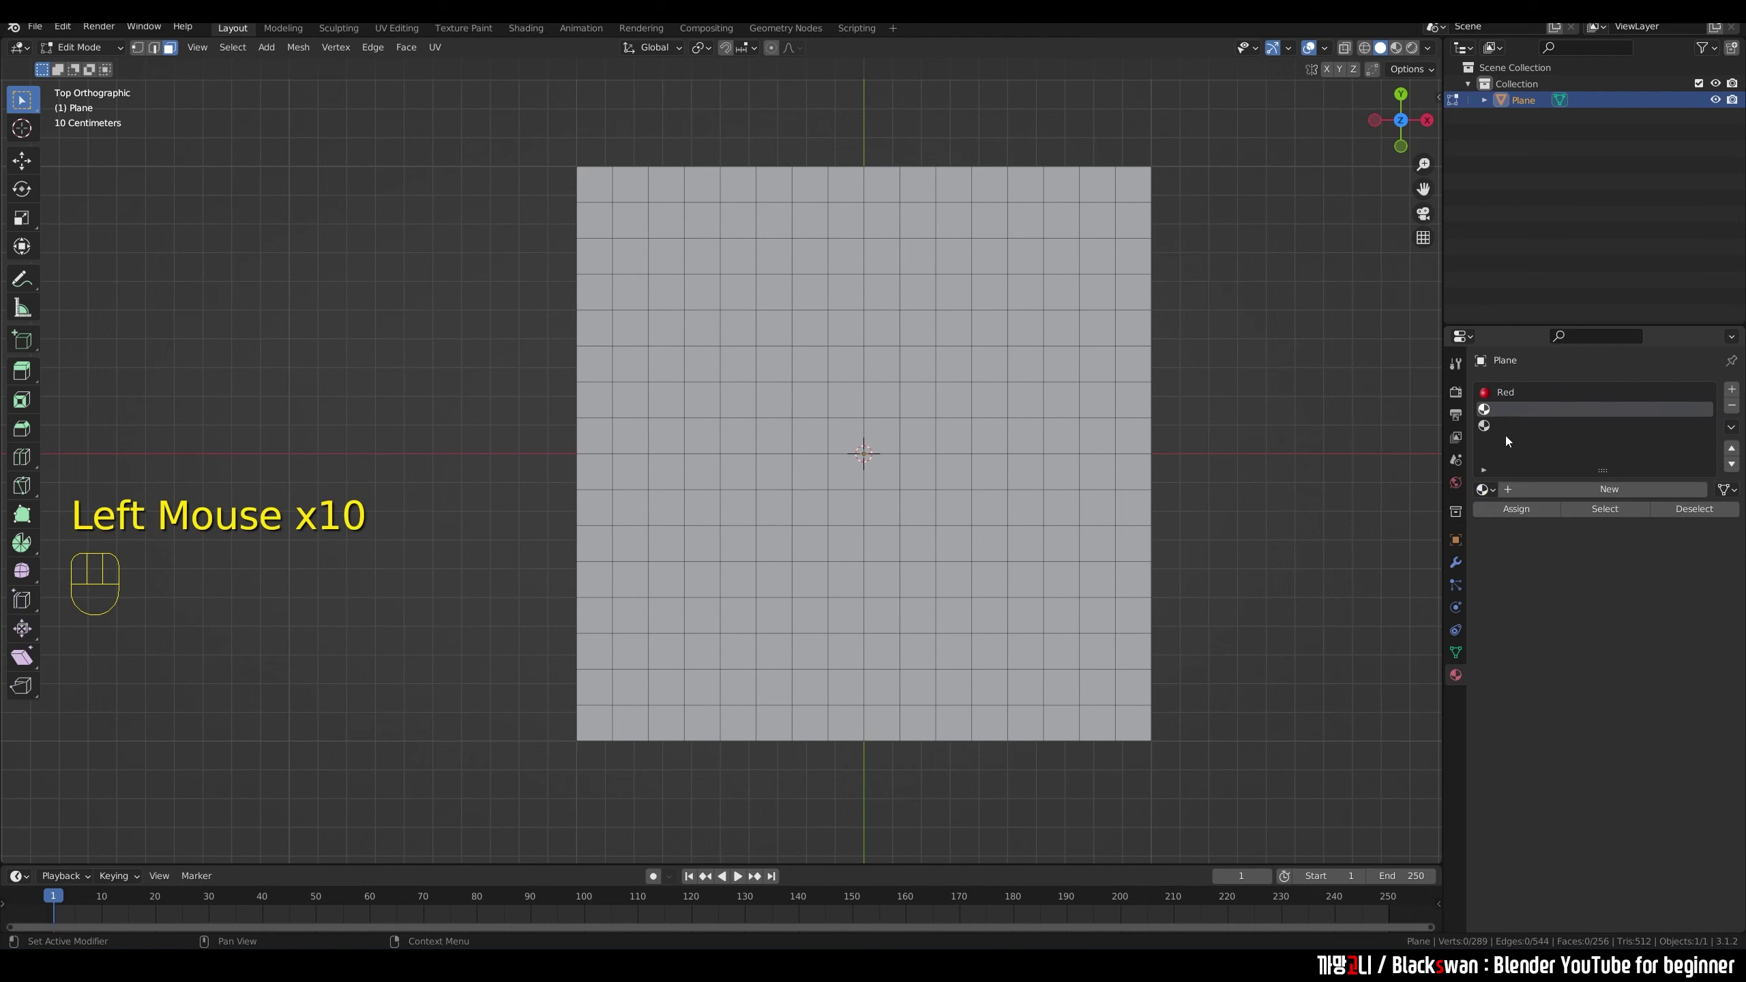
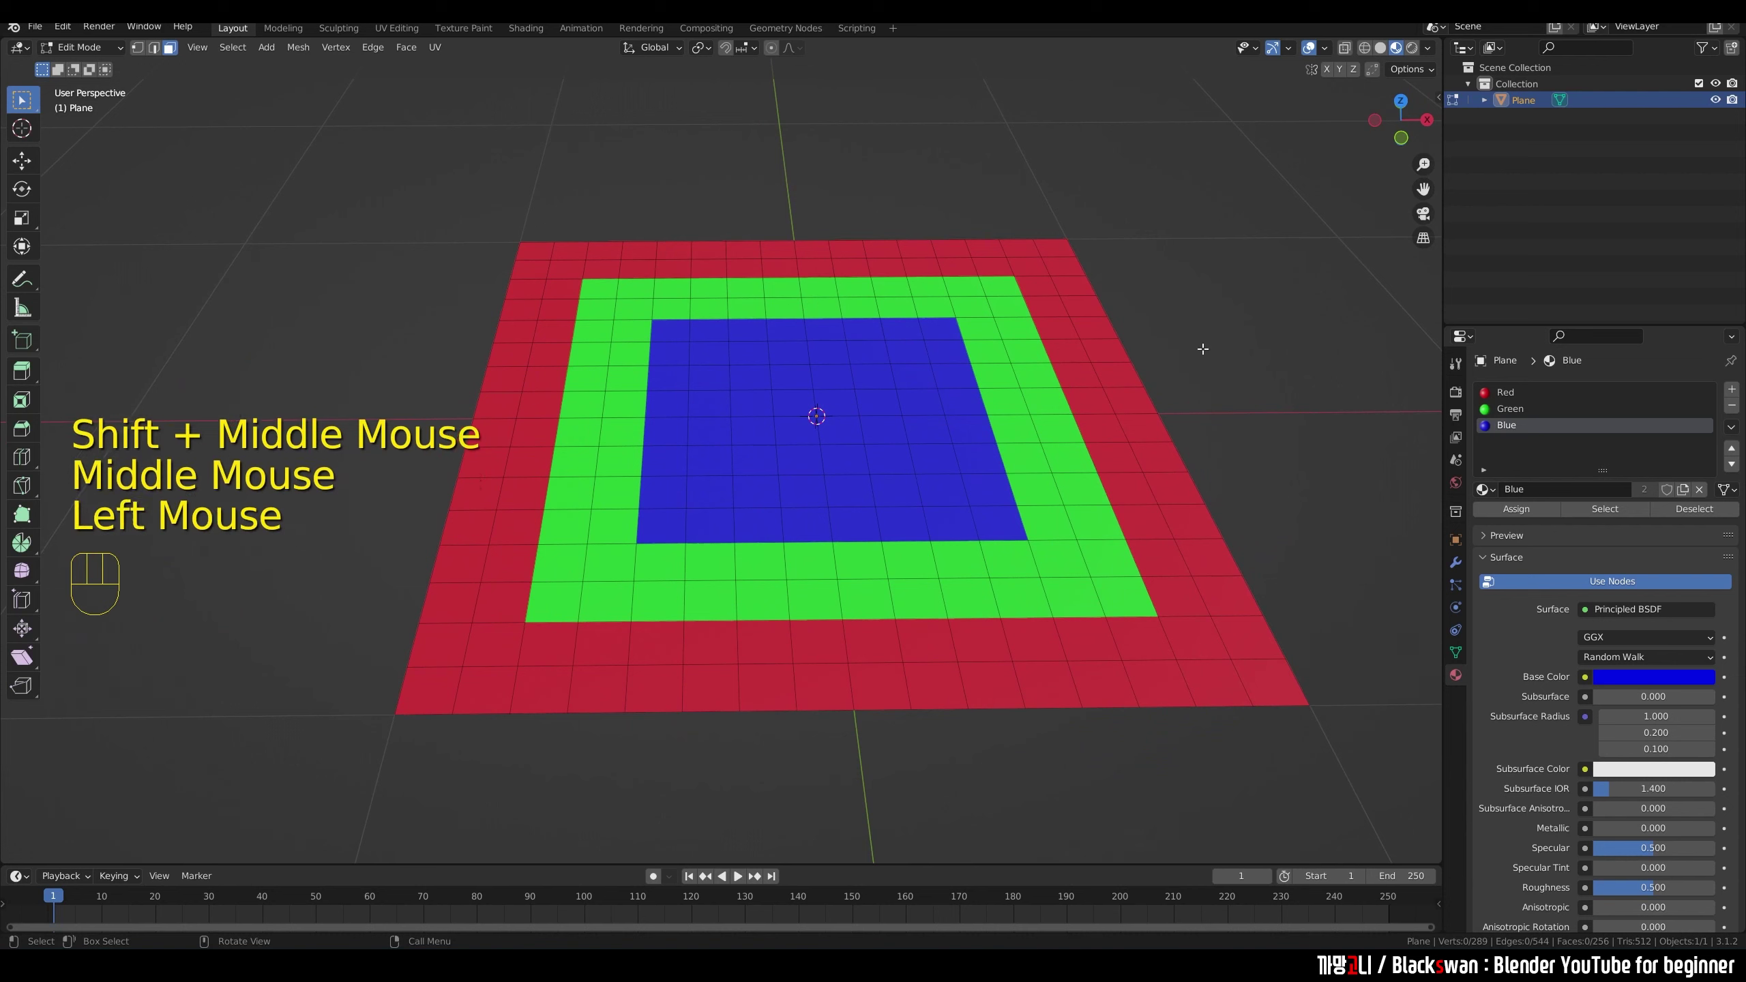
click(1522, 410)
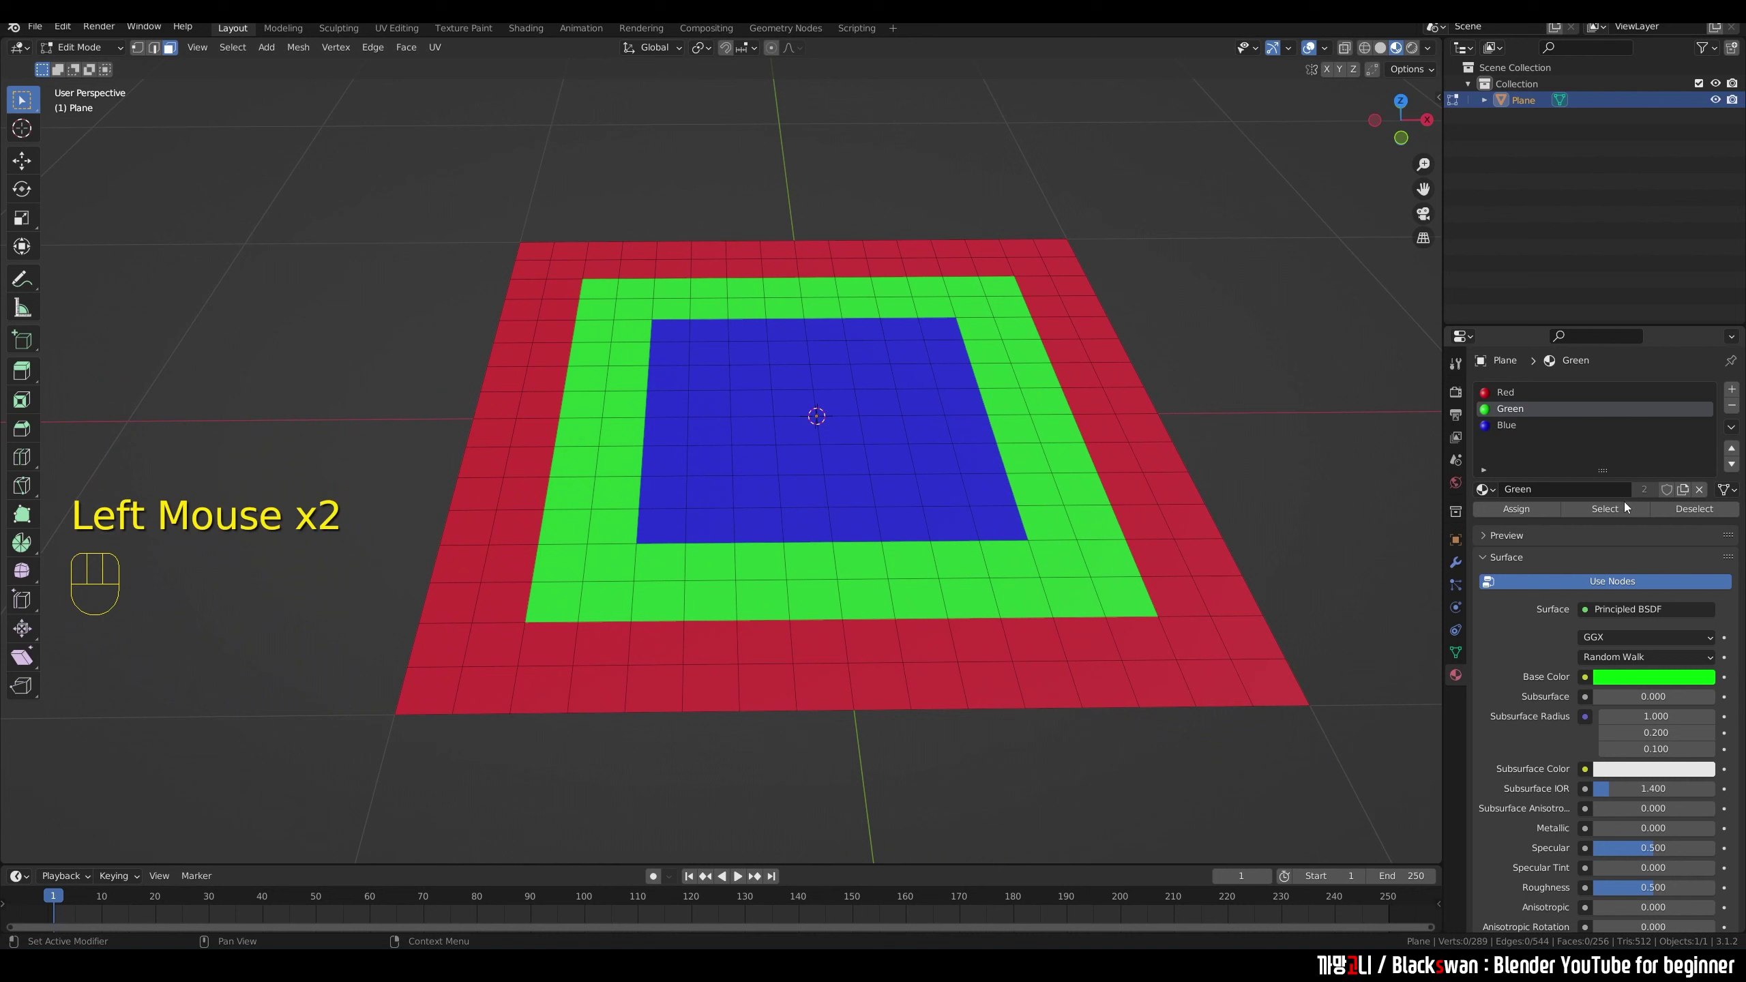
click(1616, 516)
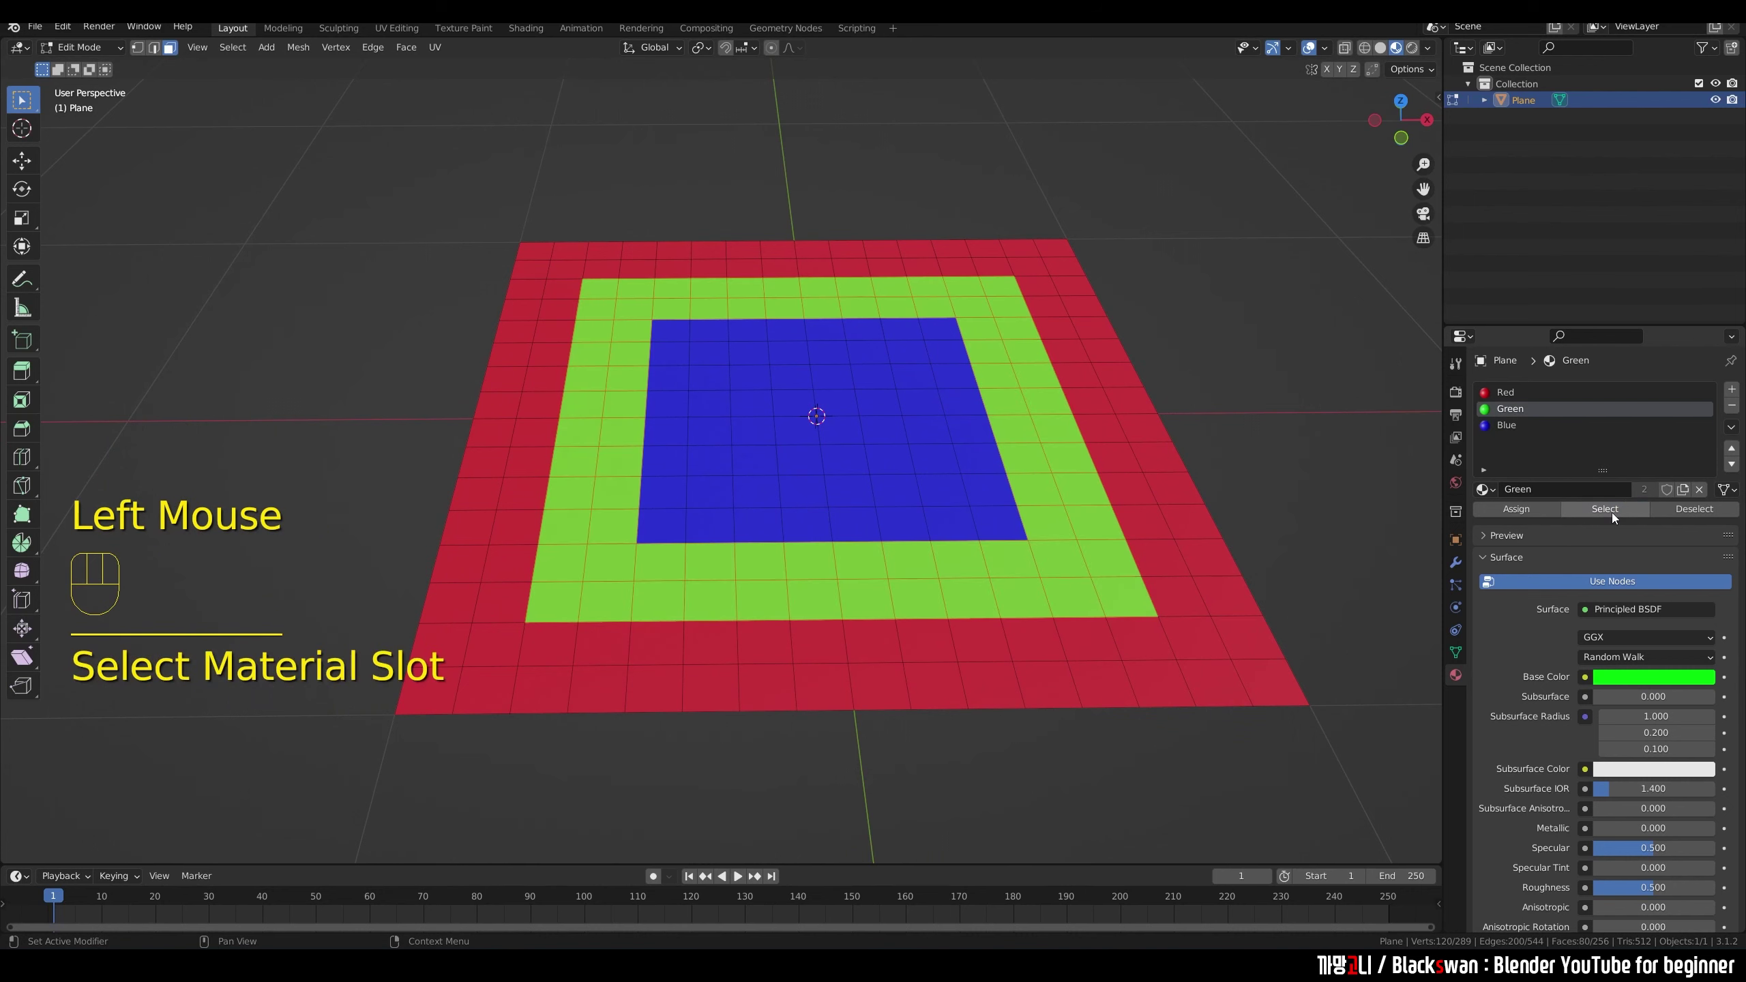
click(1507, 431)
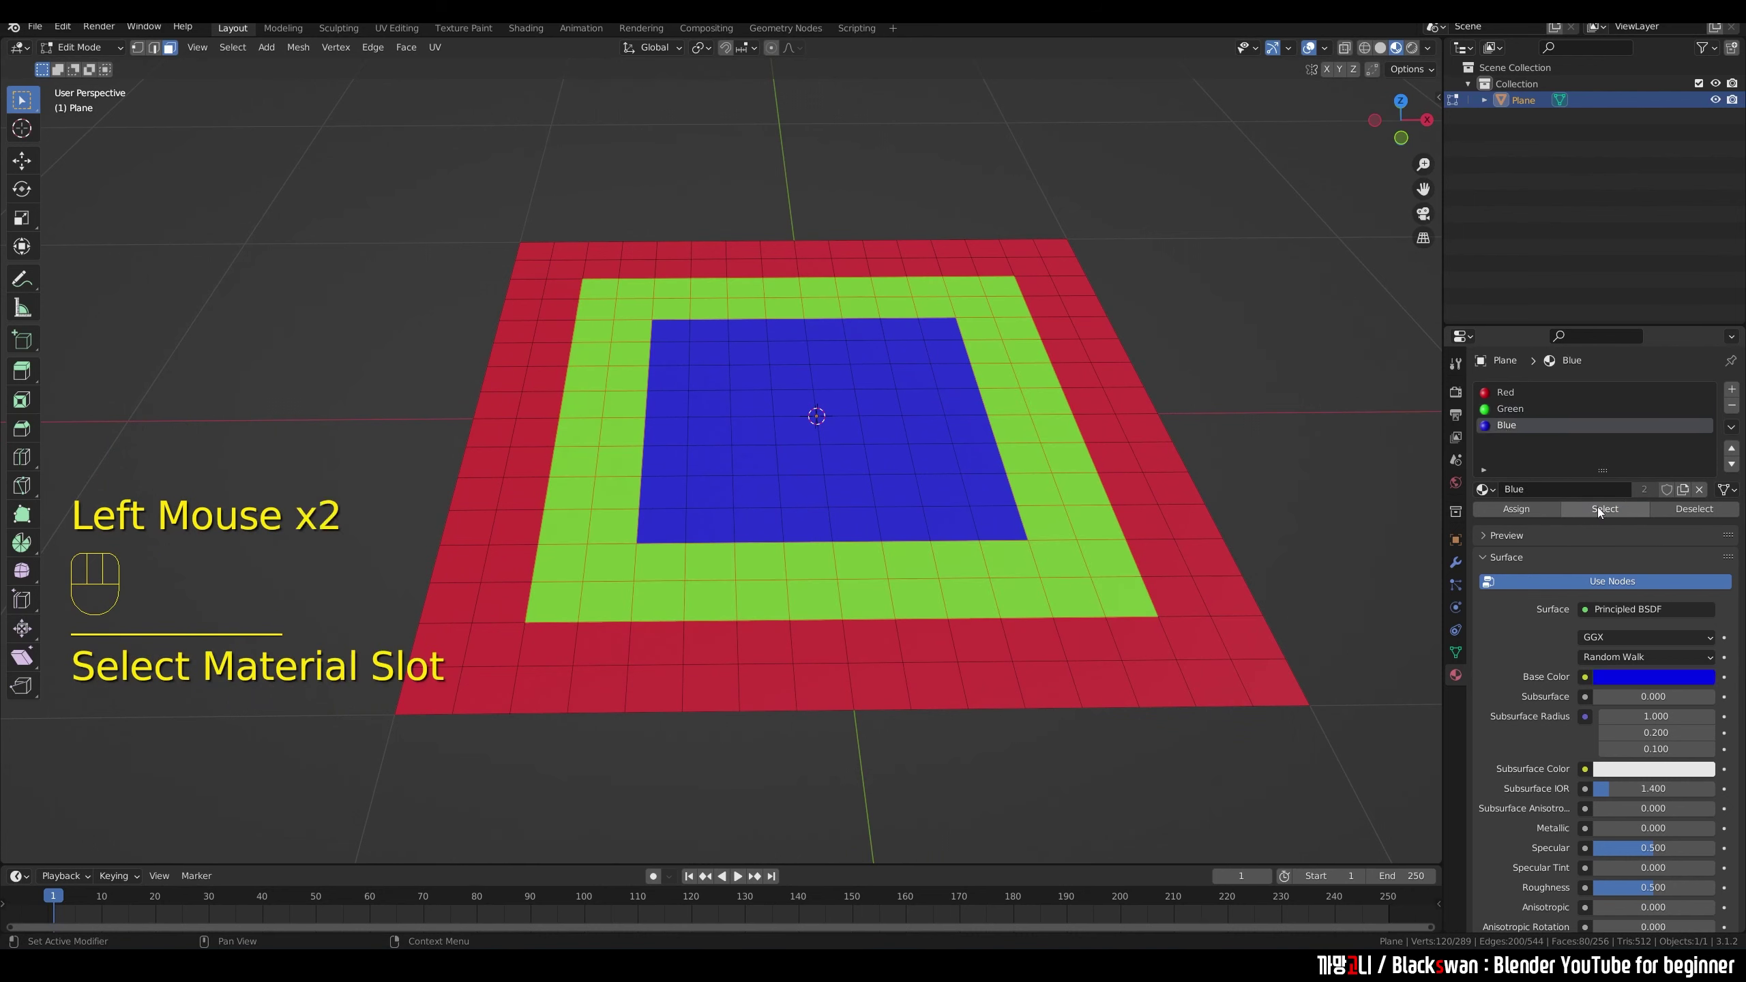
click(1602, 512)
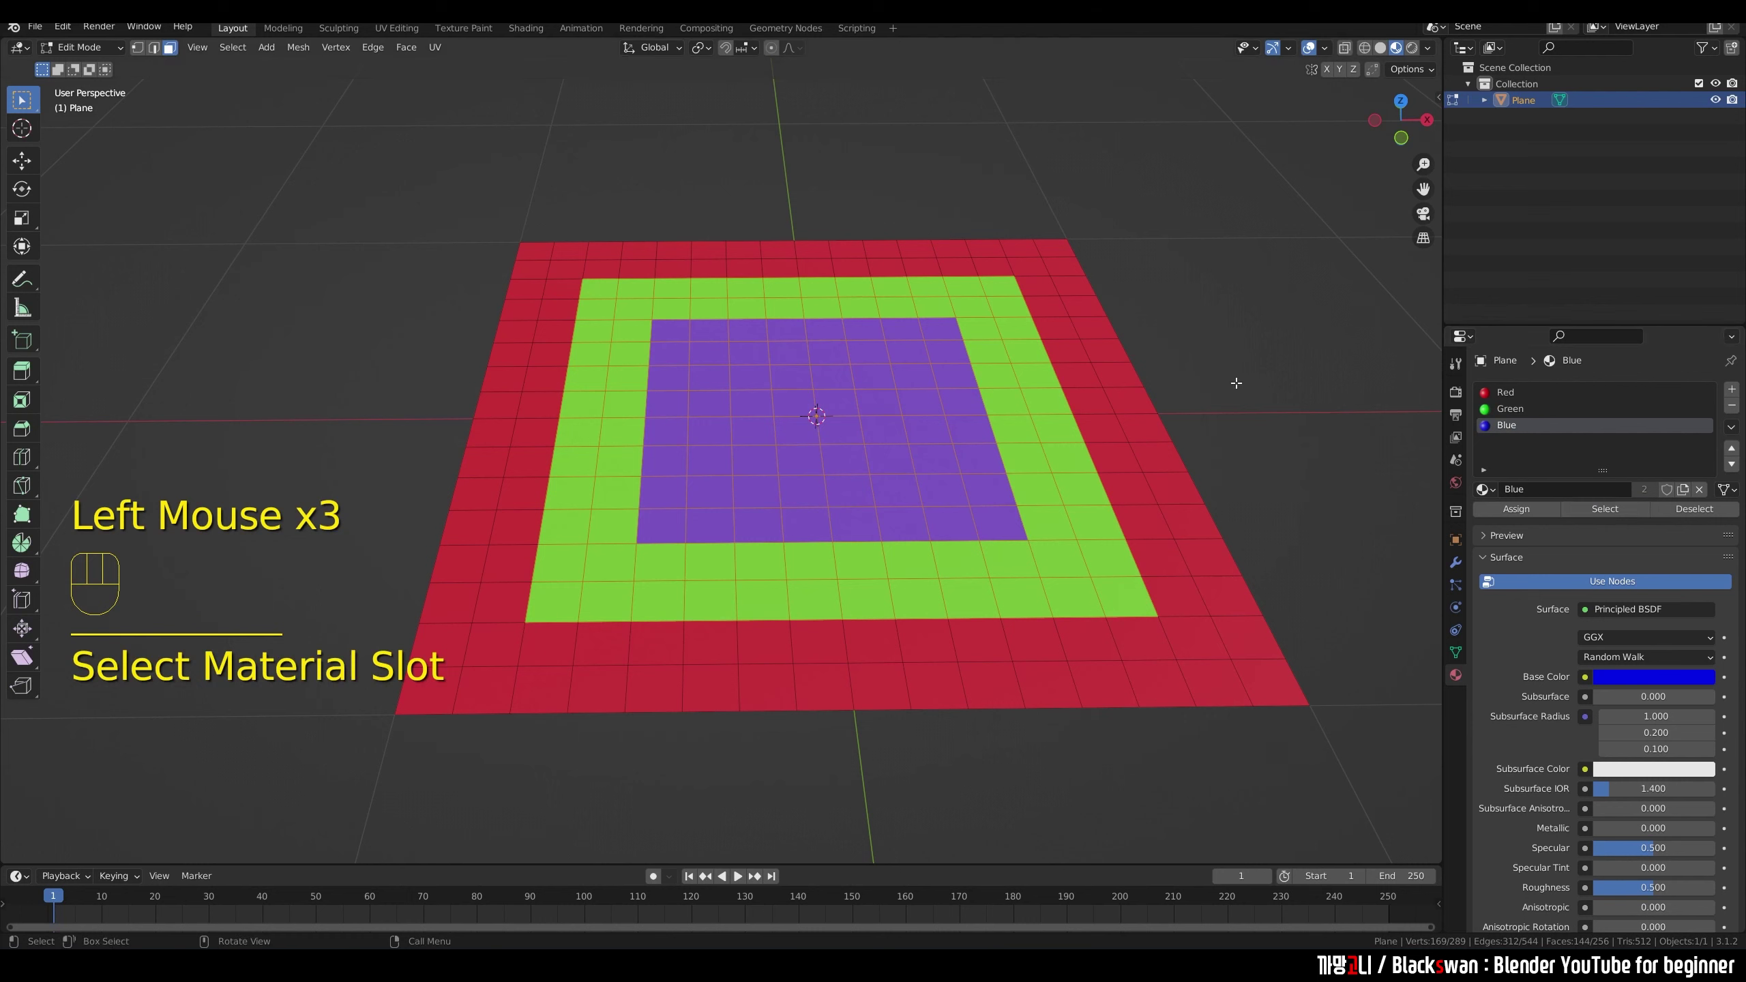
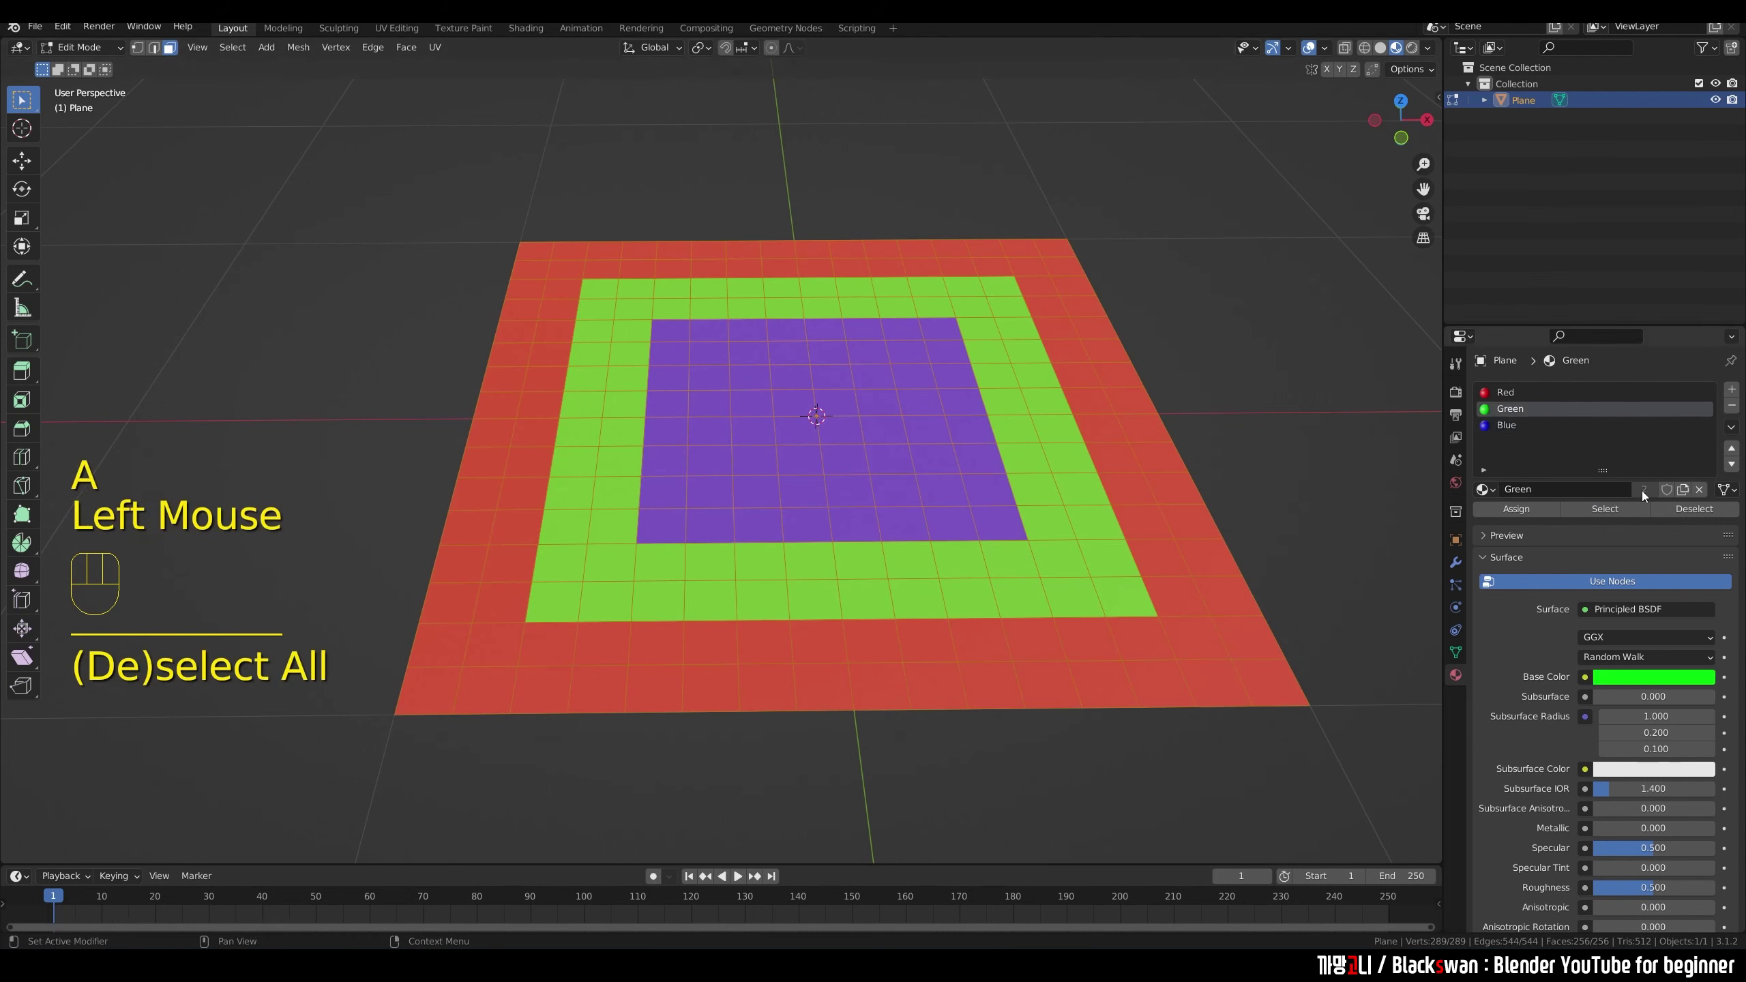
click(1691, 513)
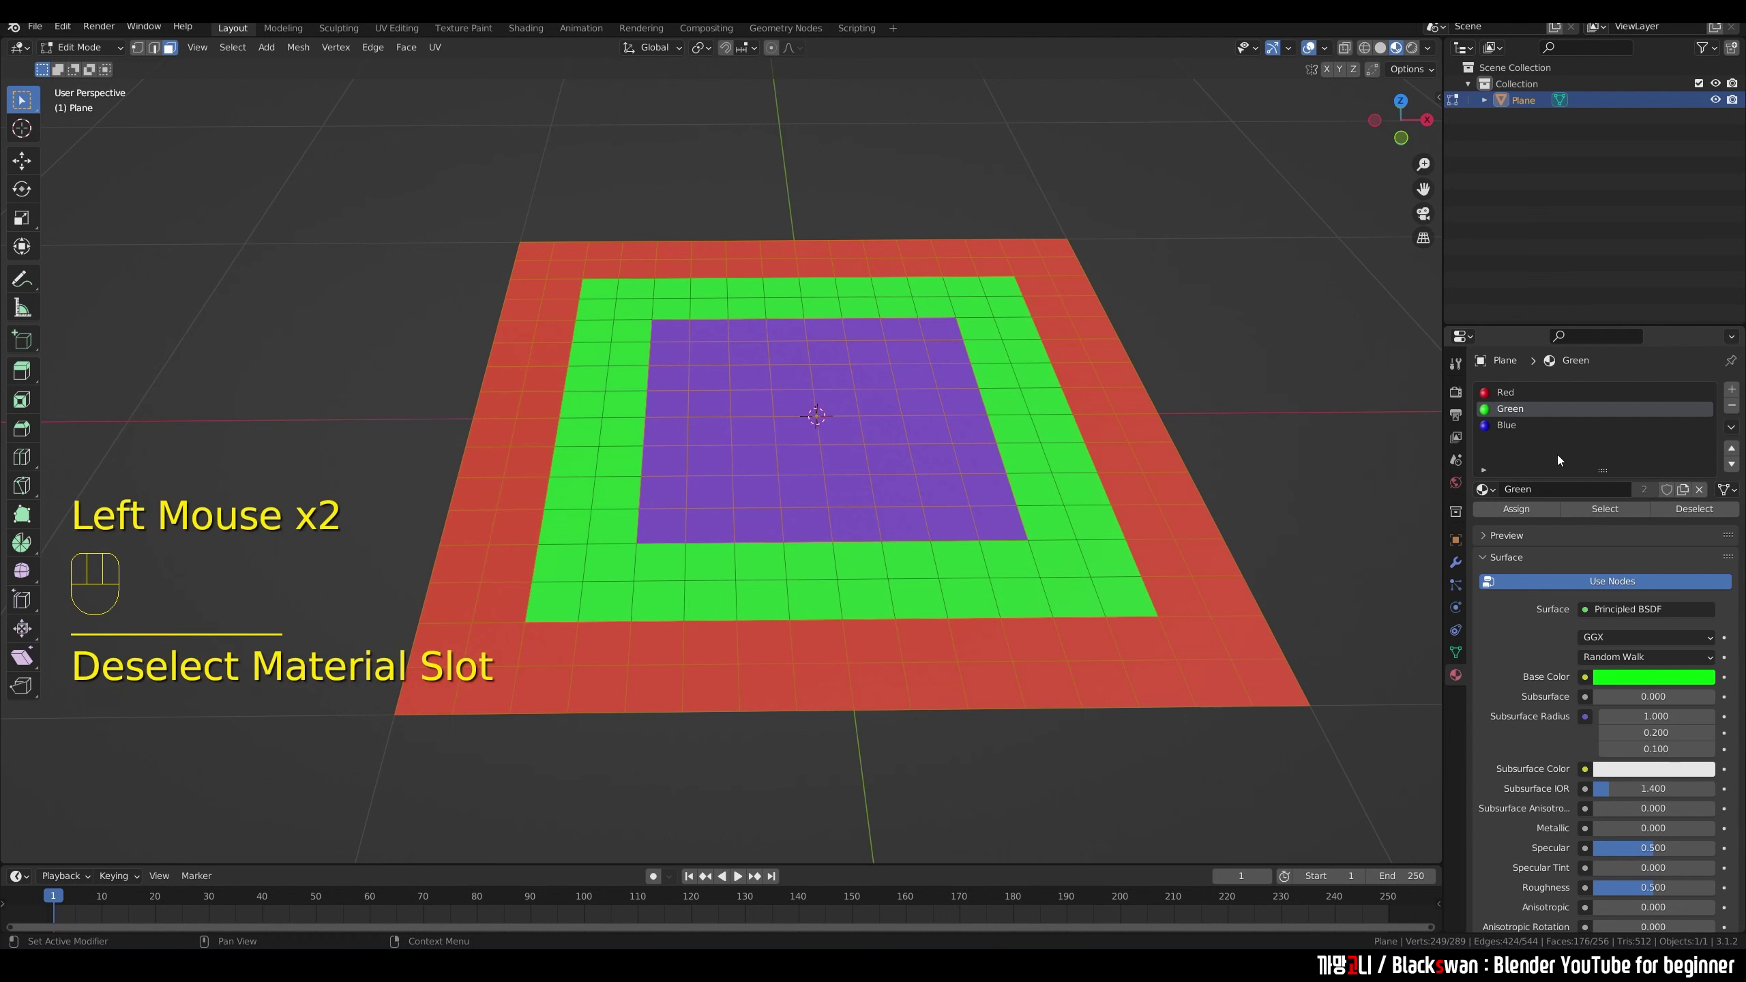
click(1512, 430)
click(1697, 517)
click(1627, 512)
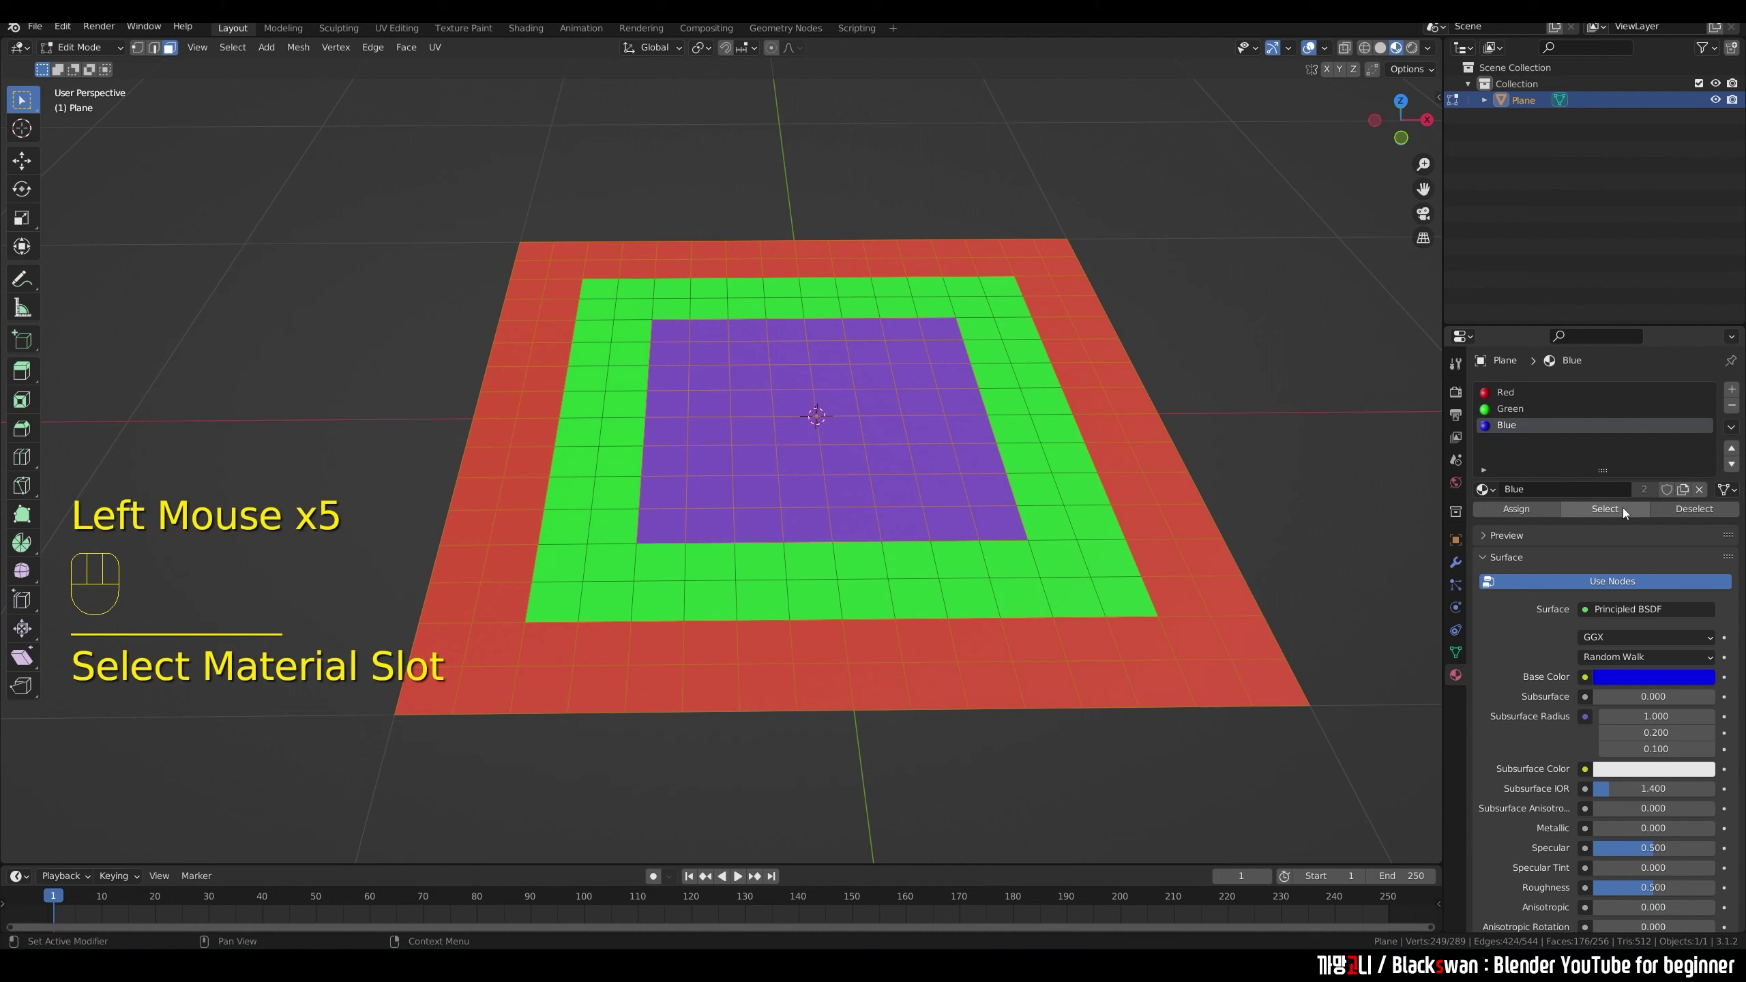
click(1675, 513)
click(1513, 399)
click(1682, 513)
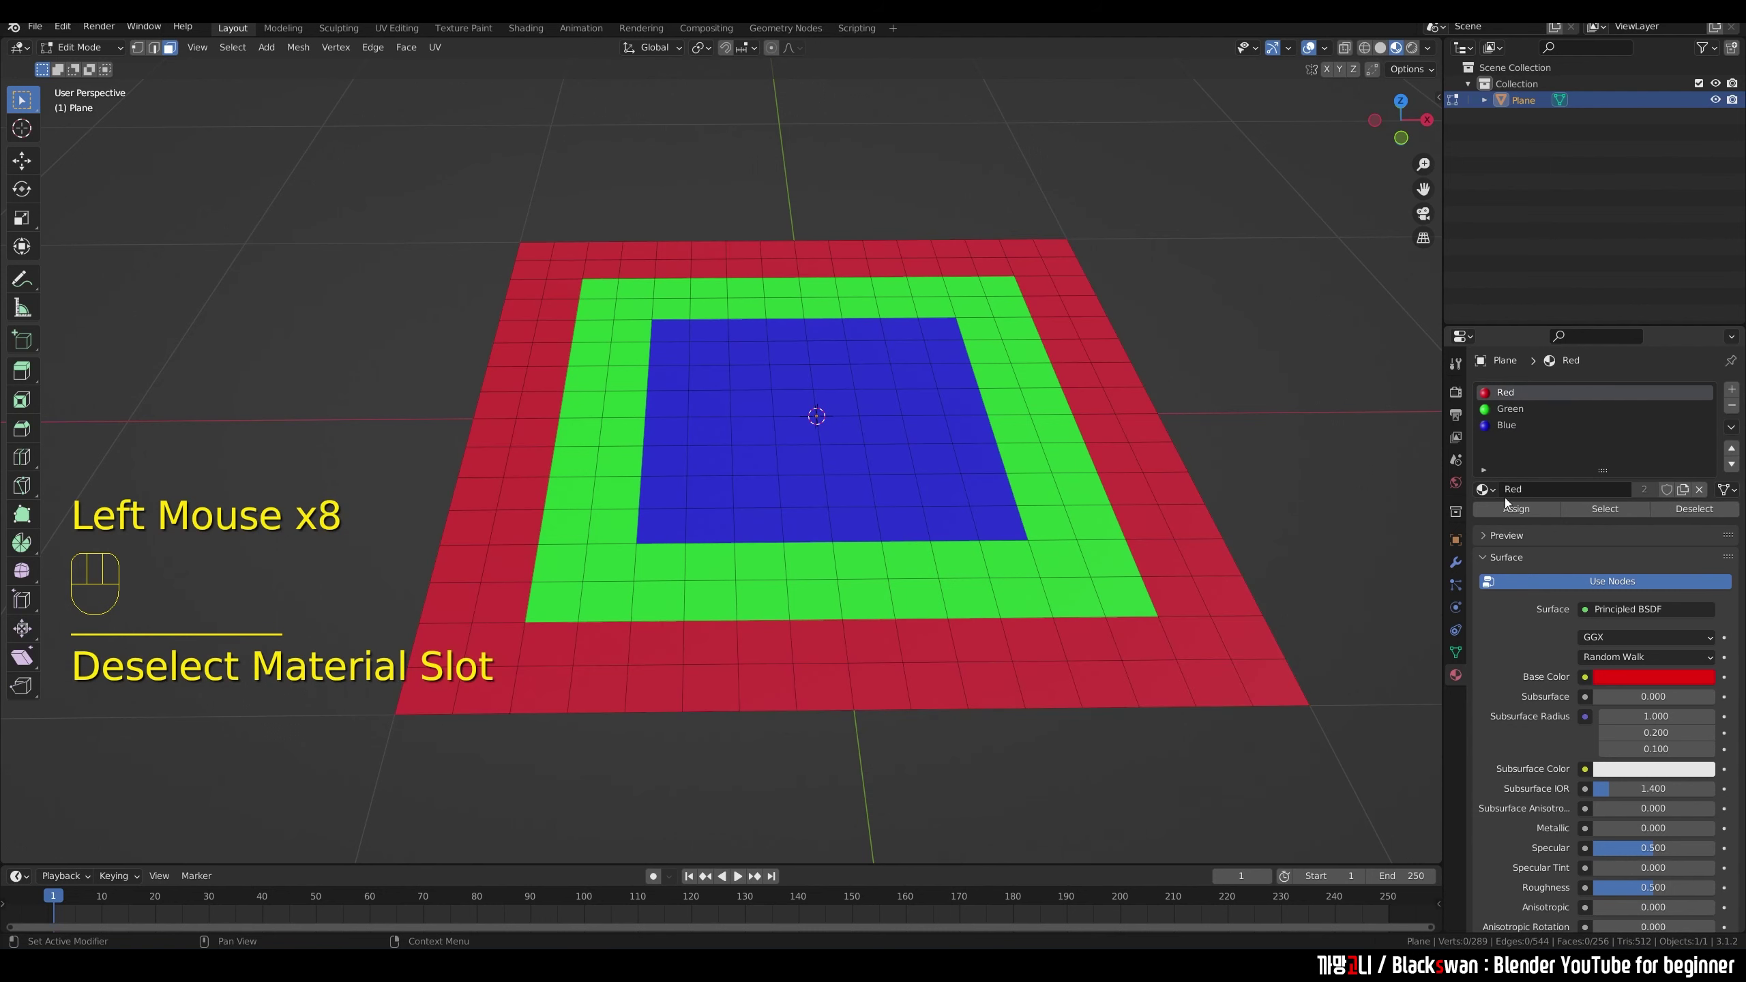
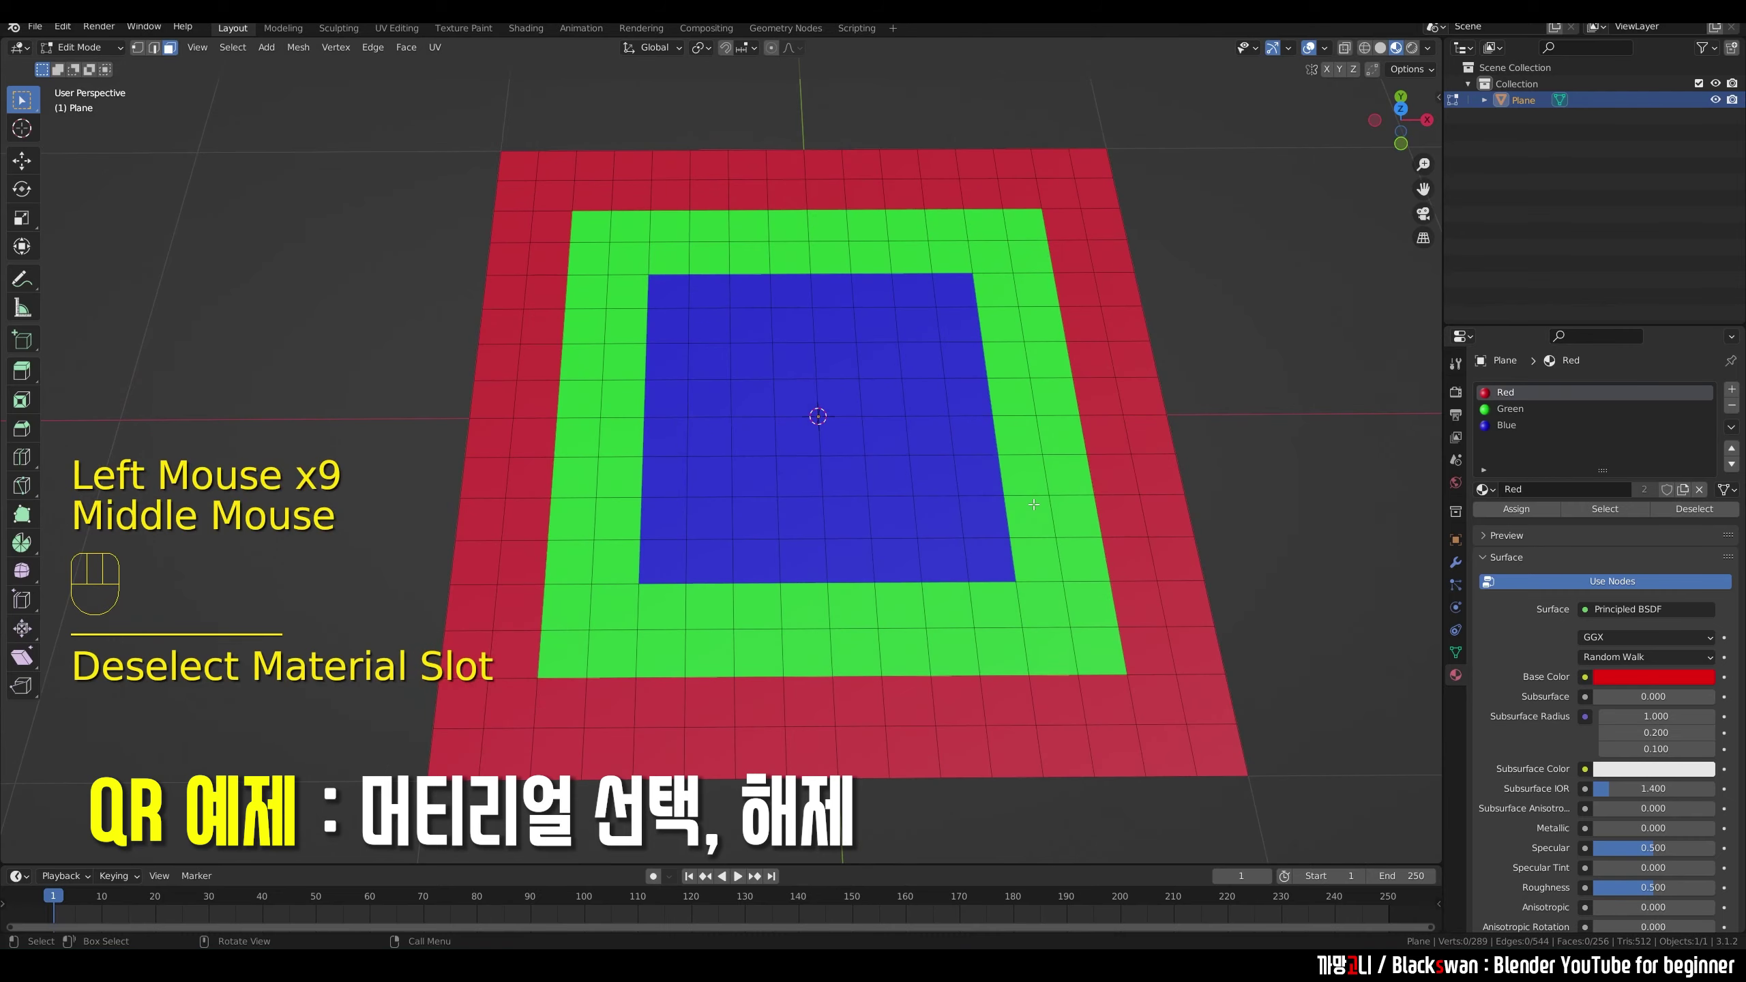
scroll(down, 3)
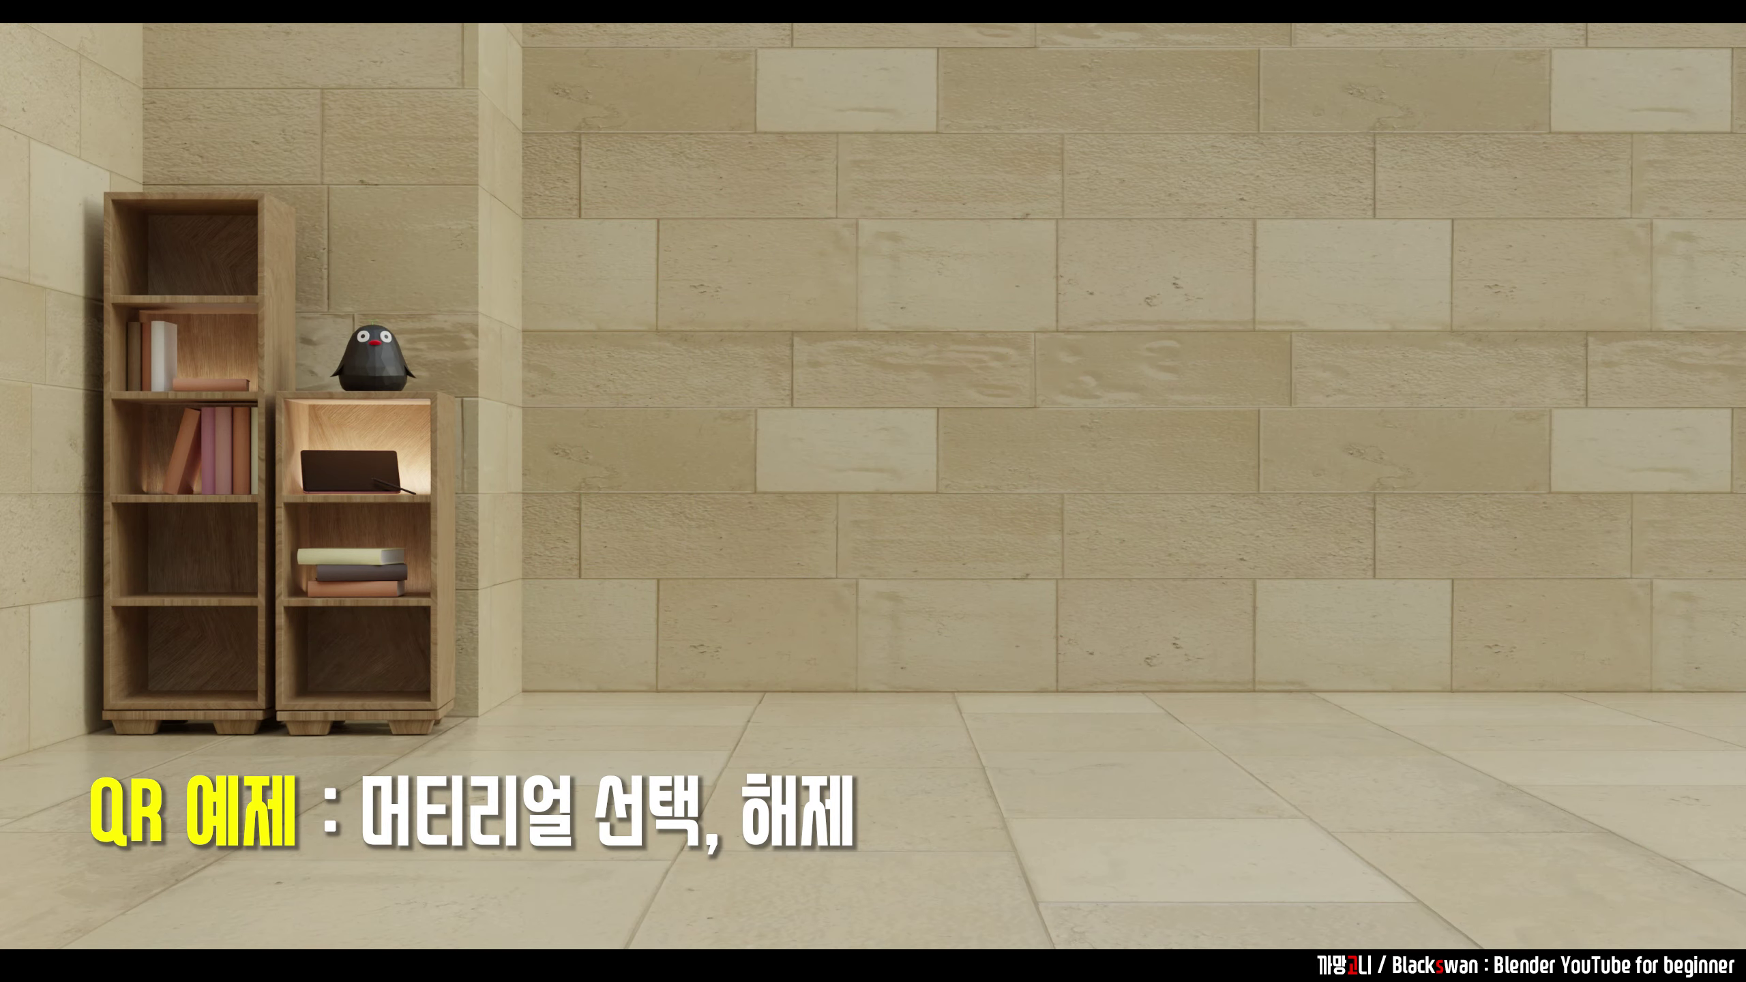